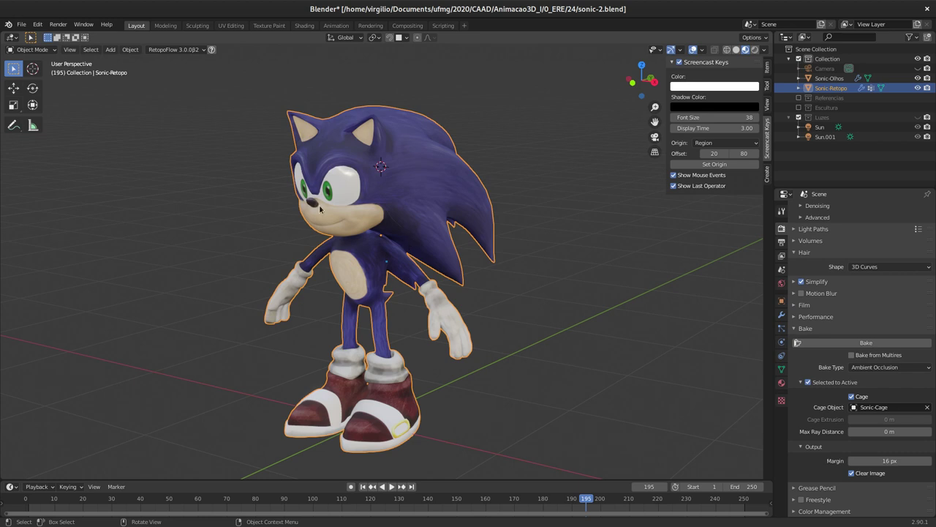
# Switch the viewport to Solid shading so the Sonic mesh shows plain grey
pyautogui.middleClick(336, 219)
pyautogui.middleClick(368, 209)
pyautogui.middleClick(417, 201)
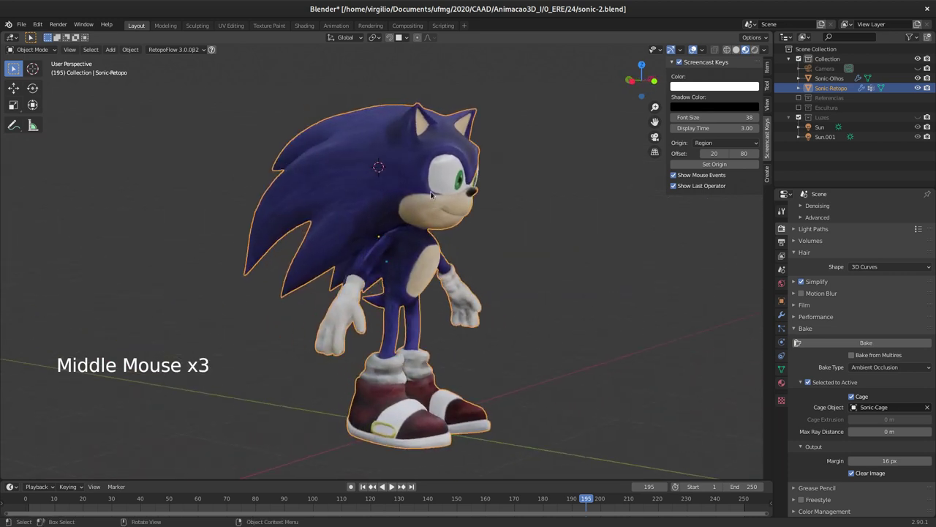
pyautogui.middleClick(345, 213)
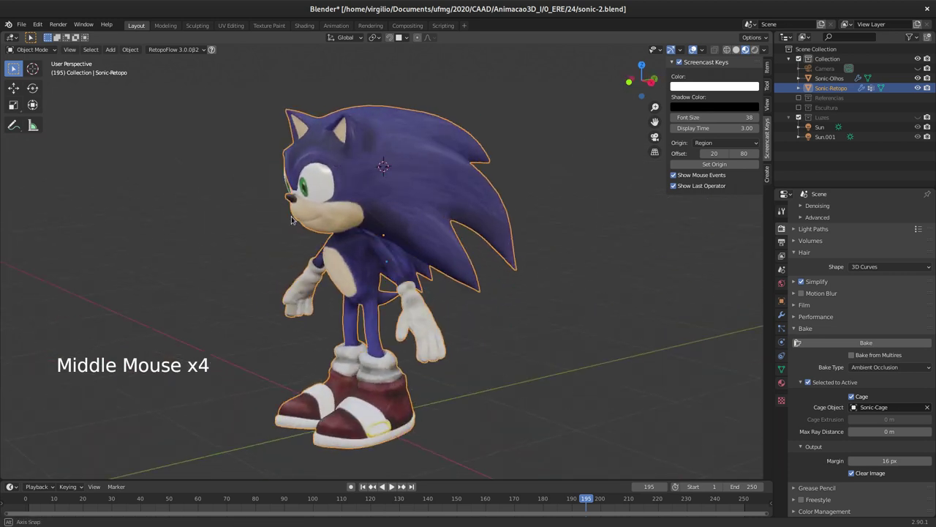
pyautogui.middleClick(350, 244)
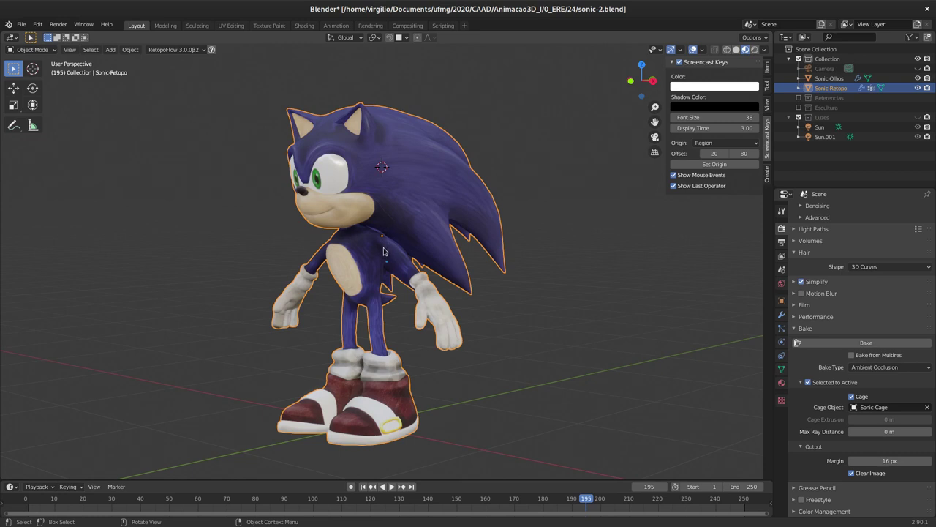
pyautogui.middleClick(379, 243)
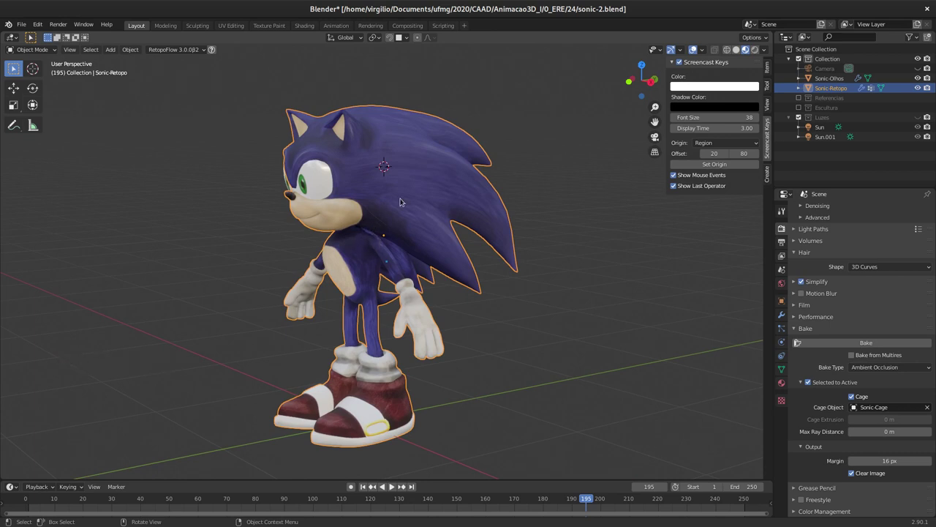
pyautogui.middleClick(412, 223)
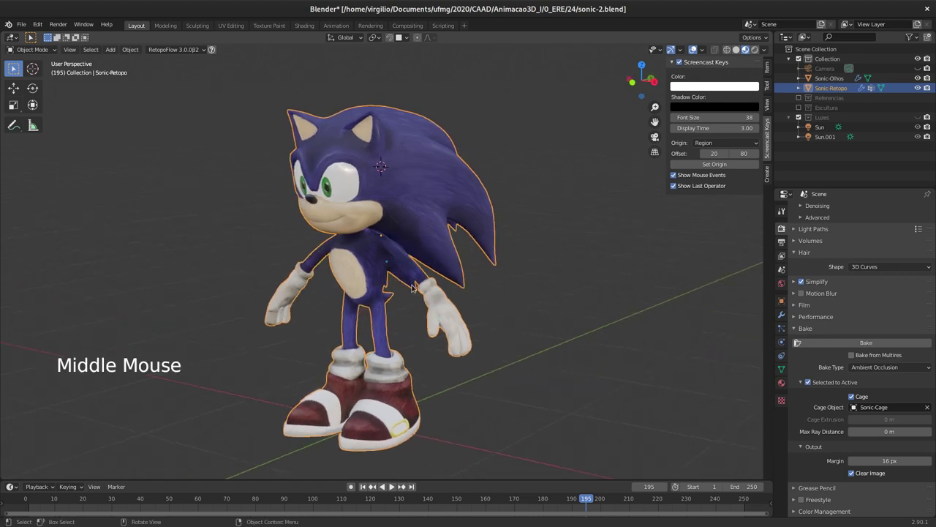
pyautogui.middleClick(403, 182)
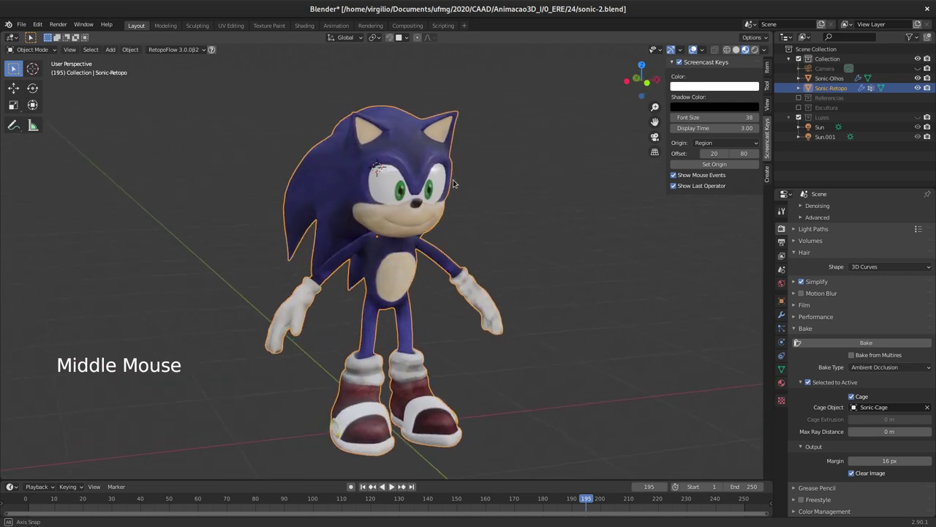
pyautogui.middleClick(451, 186)
pyautogui.middleClick(453, 185)
pyautogui.middleClick(451, 185)
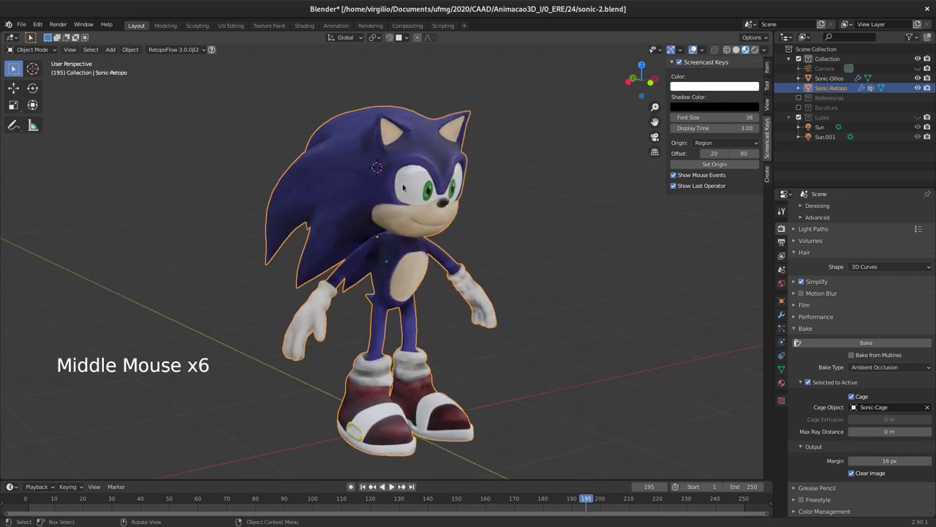
pyautogui.middleClick(410, 211)
pyautogui.middleClick(398, 209)
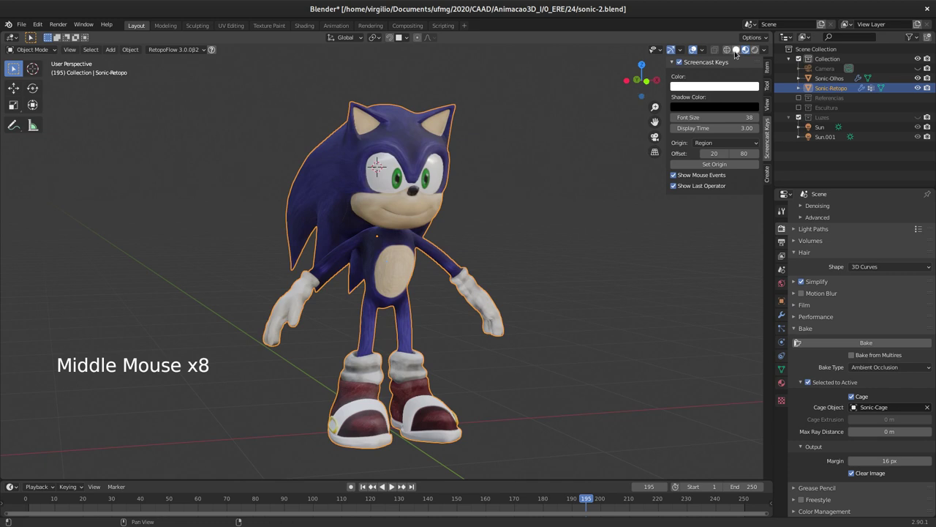
pyautogui.click(735, 52)
pyautogui.middleClick(448, 207)
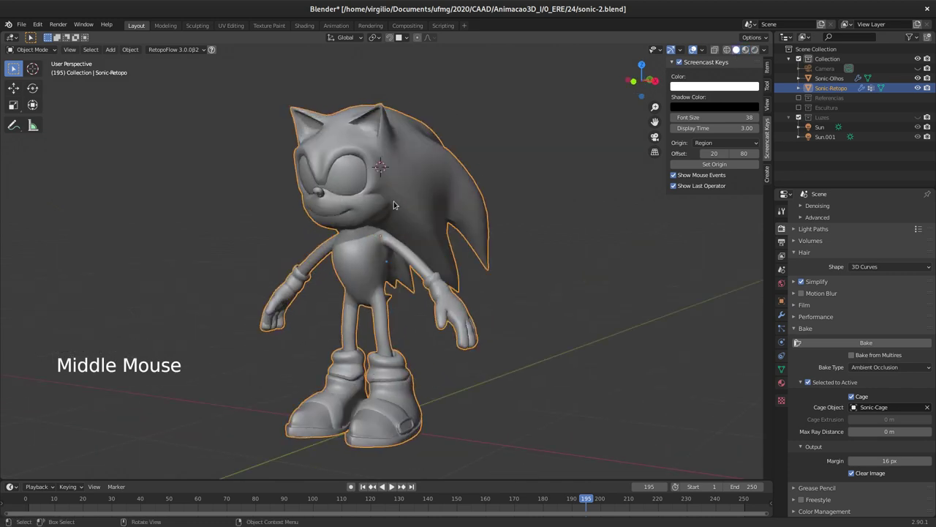
pyautogui.middleClick(378, 277)
pyautogui.middleClick(381, 278)
pyautogui.middleClick(368, 265)
pyautogui.middleClick(365, 243)
pyautogui.middleClick(378, 252)
pyautogui.middleClick(398, 241)
pyautogui.middleClick(395, 237)
# In Edit Mode circle-select faces below the nose, check the Mesh menu, return to Object Mode
pyautogui.press('Tab')
pyautogui.middleClick(402, 240)
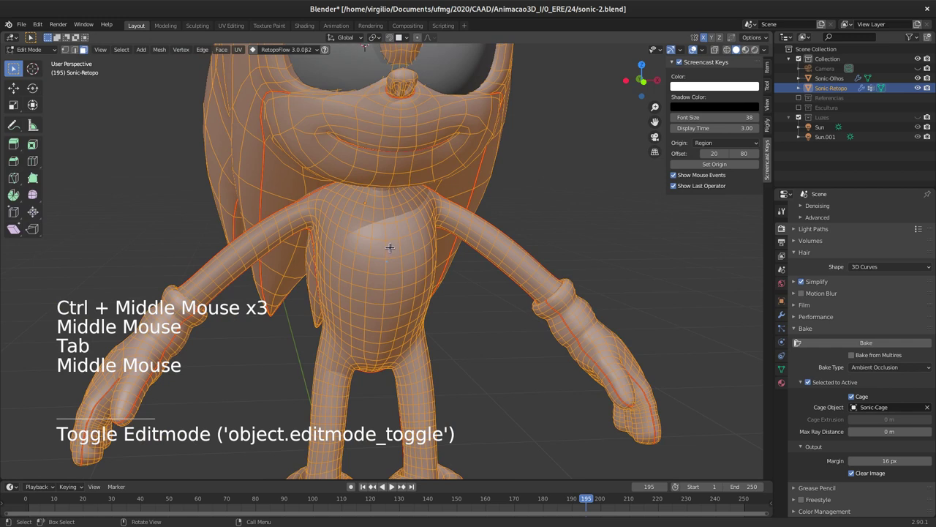
pyautogui.press('a')
pyautogui.press('a')
pyautogui.press('c')
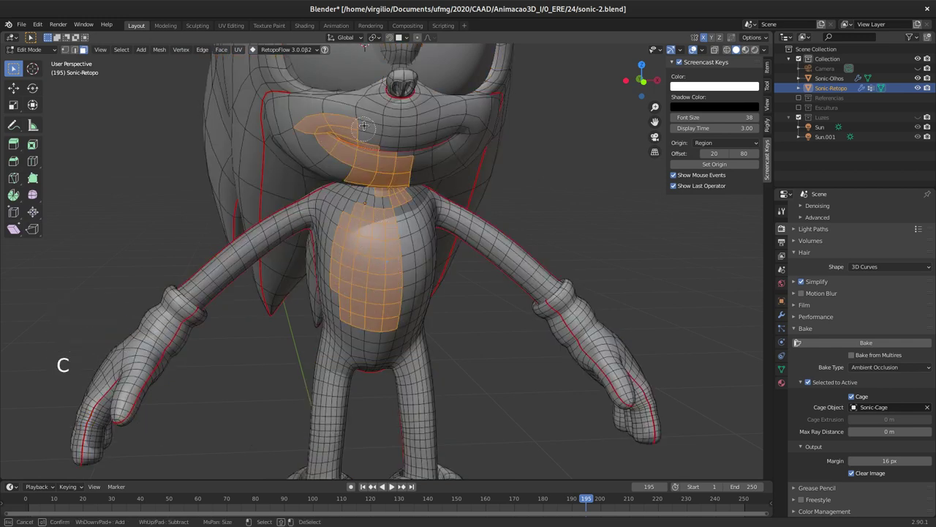
pyautogui.click(159, 51)
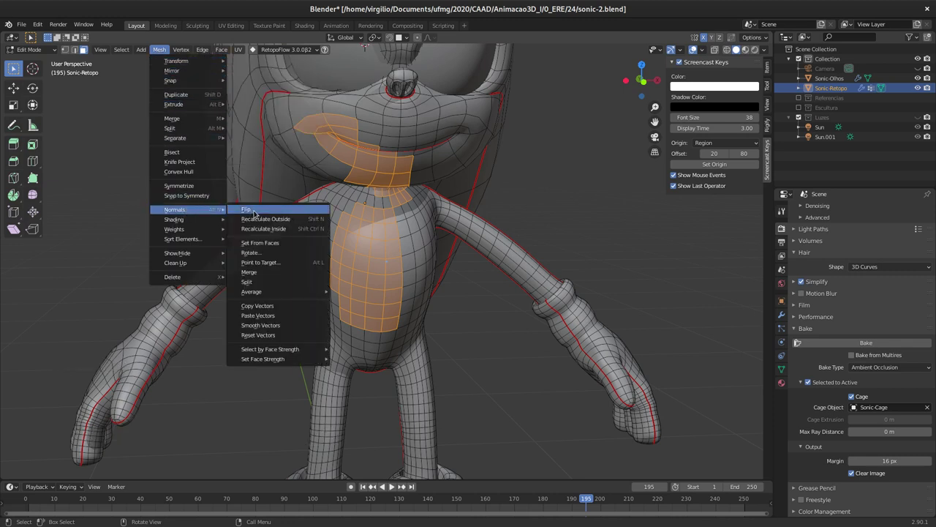
pyautogui.press('Tab')
pyautogui.middleClick(383, 211)
pyautogui.middleClick(381, 214)
pyautogui.middleClick(369, 212)
pyautogui.middleClick(361, 206)
pyautogui.middleClick(371, 198)
pyautogui.middleClick(386, 183)
pyautogui.middleClick(397, 184)
pyautogui.middleClick(413, 186)
pyautogui.middleClick(374, 226)
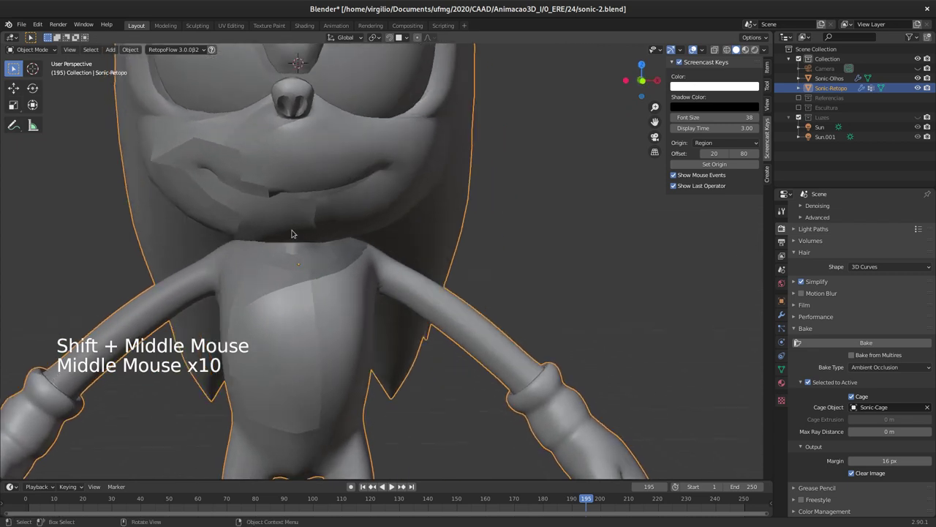
# Add a Subdivision Surface modifier to Sonic-Retopo from the Modifiers properties and inspect the result
pyautogui.middleClick(313, 235)
pyautogui.middleClick(323, 226)
pyautogui.middleClick(339, 224)
pyautogui.click(782, 314)
pyautogui.click(918, 254)
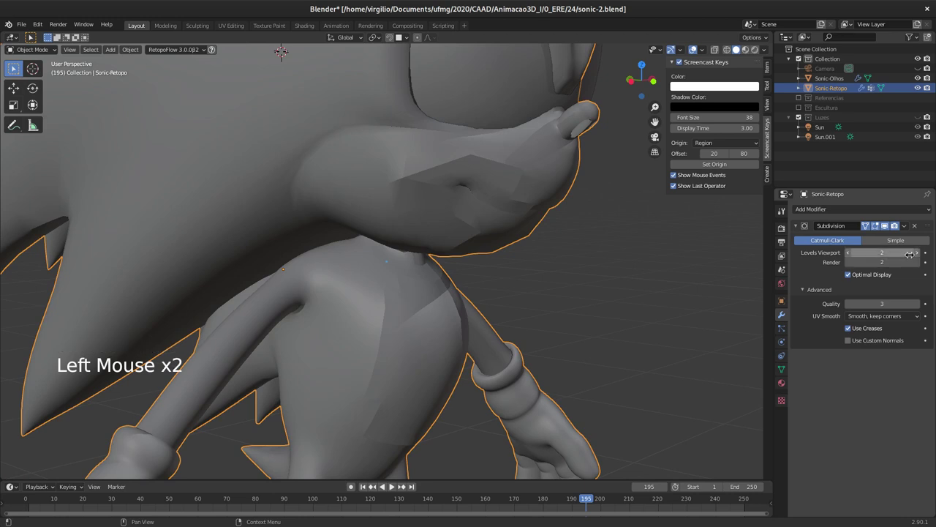
pyautogui.middleClick(489, 261)
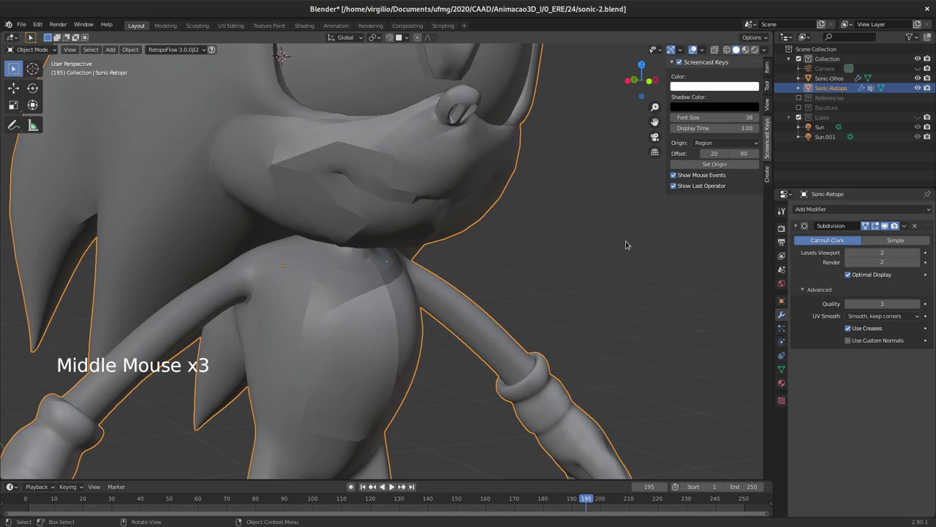
pyautogui.middleClick(435, 257)
pyautogui.middleClick(412, 249)
pyautogui.middleClick(374, 245)
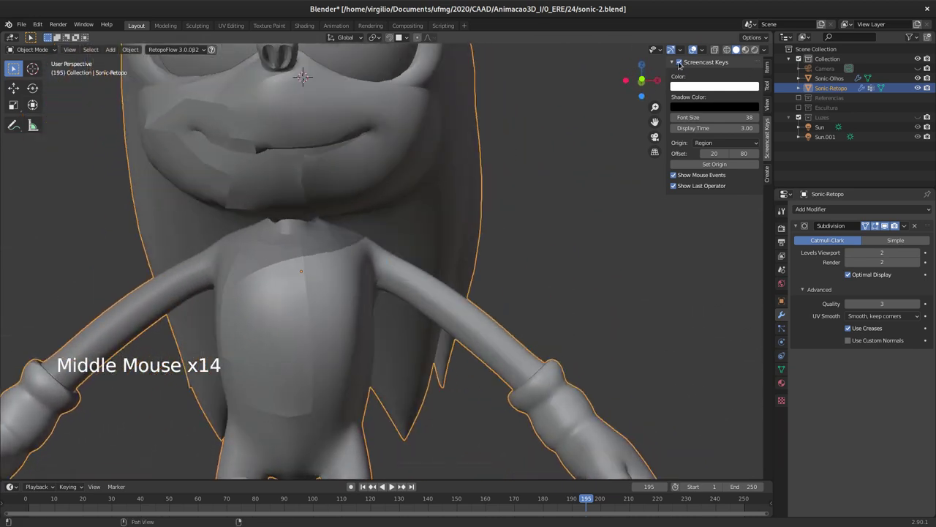
pyautogui.middleClick(321, 244)
pyautogui.middleClick(338, 242)
pyautogui.middleClick(327, 243)
pyautogui.middleClick(297, 296)
pyautogui.middleClick(289, 294)
pyautogui.middleClick(275, 274)
pyautogui.middleClick(281, 262)
pyautogui.middleClick(294, 241)
pyautogui.middleClick(309, 248)
pyautogui.middleClick(315, 252)
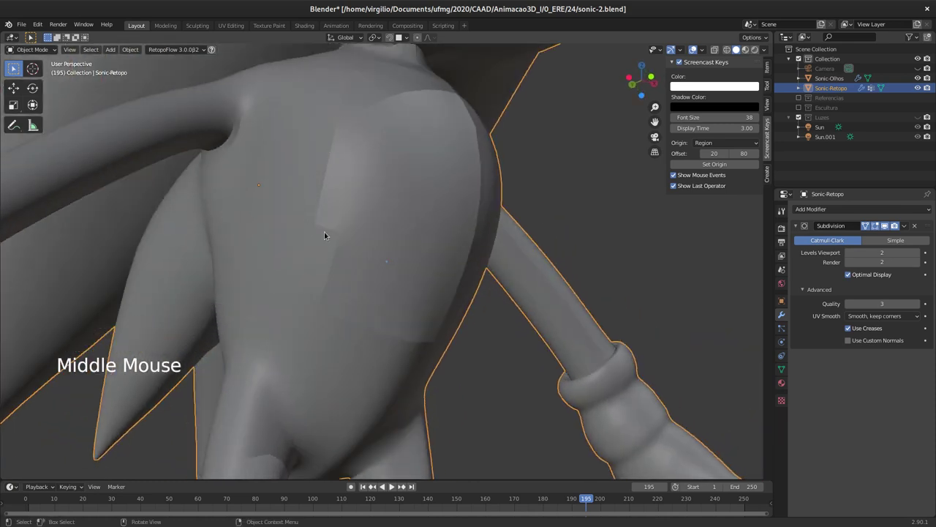
pyautogui.middleClick(416, 182)
pyautogui.middleClick(402, 188)
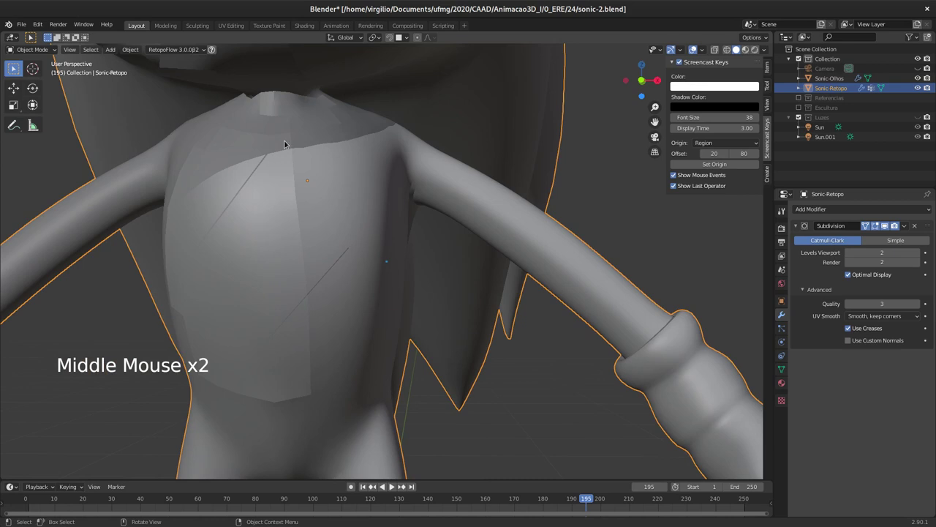
pyautogui.middleClick(321, 188)
pyautogui.middleClick(351, 182)
pyautogui.middleClick(351, 172)
pyautogui.middleClick(346, 245)
pyautogui.middleClick(385, 209)
pyautogui.middleClick(376, 259)
pyautogui.middleClick(363, 256)
pyautogui.middleClick(336, 251)
pyautogui.middleClick(288, 239)
pyautogui.middleClick(296, 266)
pyautogui.middleClick(303, 266)
pyautogui.middleClick(316, 254)
pyautogui.middleClick(318, 252)
# Set the Subdivision levels to 2 and go back into Edit Mode on the mesh
pyautogui.click(850, 279)
pyautogui.click(850, 278)
pyautogui.middleClick(388, 257)
pyautogui.middleClick(377, 300)
pyautogui.middleClick(369, 269)
pyautogui.middleClick(401, 236)
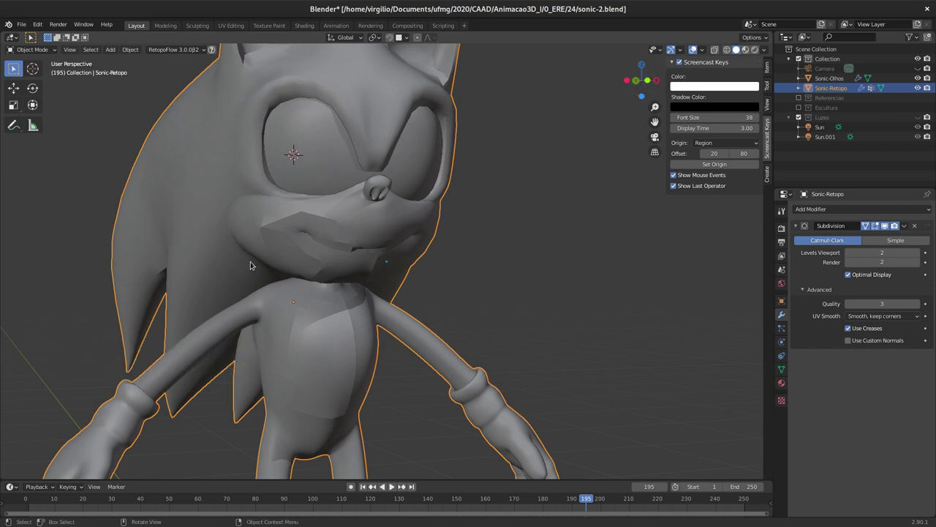
pyautogui.middleClick(278, 298)
pyautogui.middleClick(294, 310)
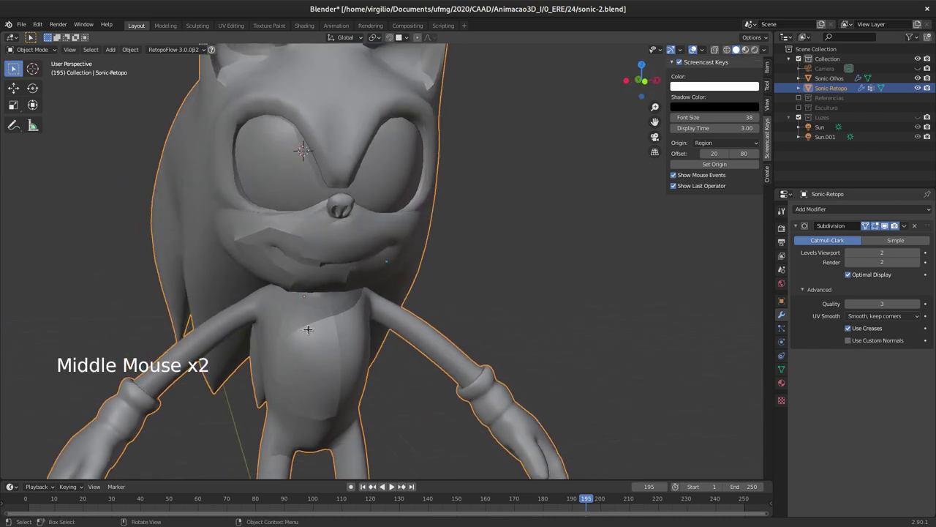
pyautogui.press('Tab')
pyautogui.middleClick(343, 223)
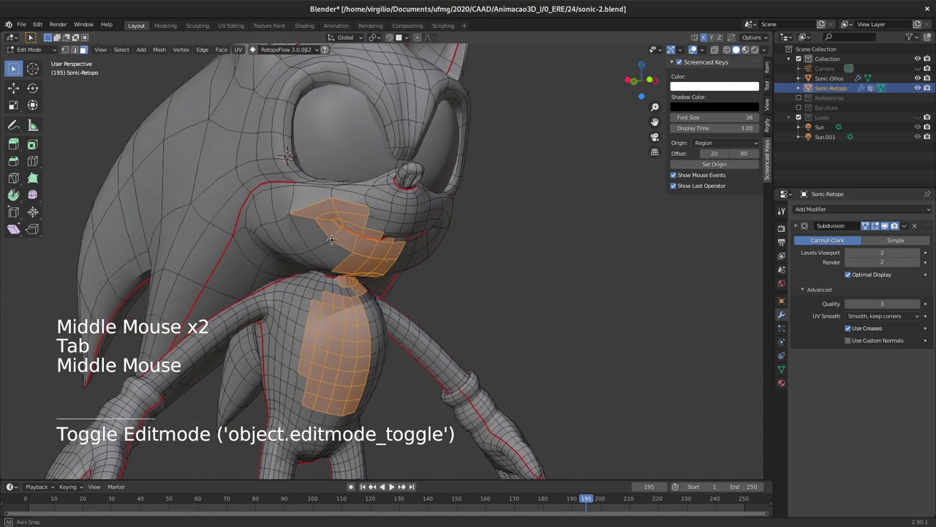
# Open Viewport Shading then Viewport Overlays to enable the face normals display
pyautogui.click(768, 51)
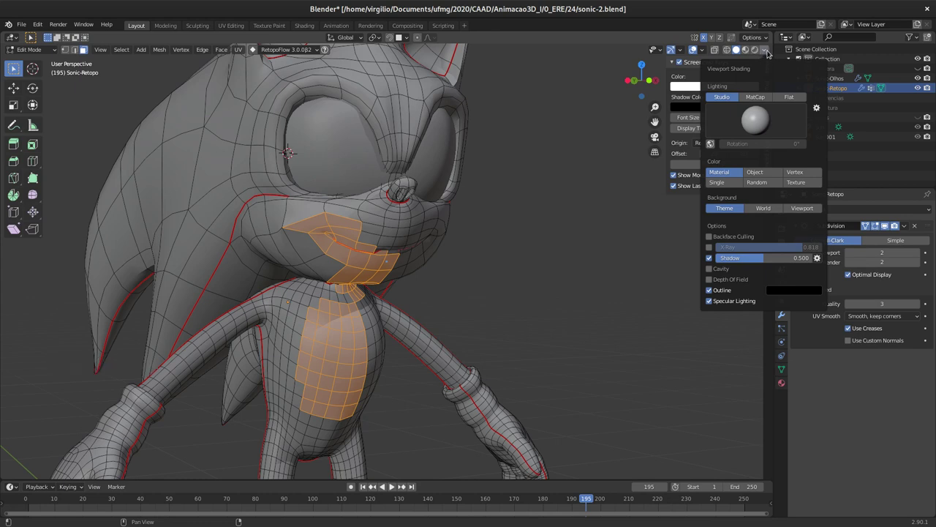
pyautogui.click(705, 52)
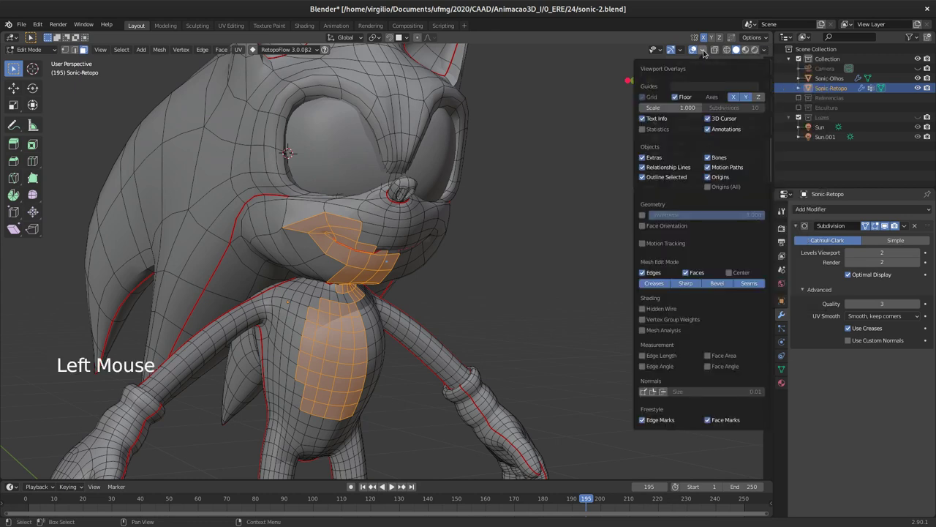
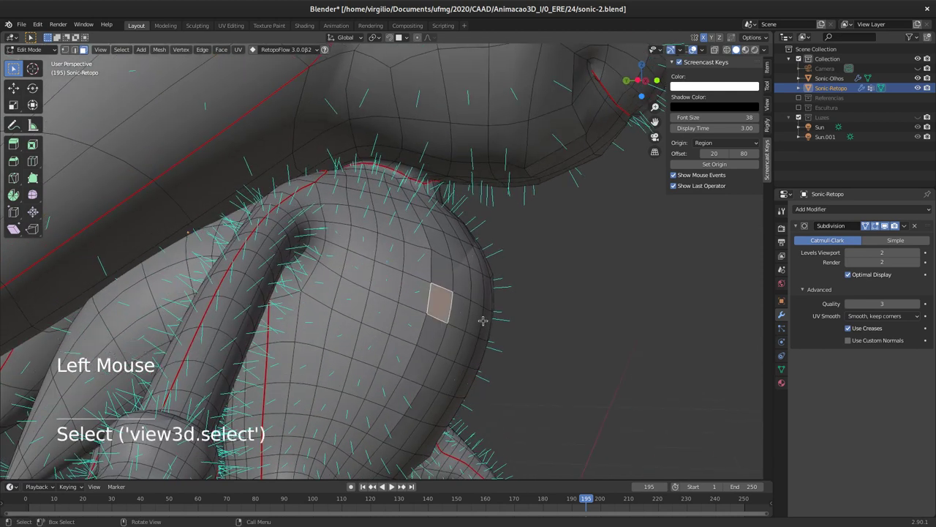
pyautogui.middleClick(447, 295)
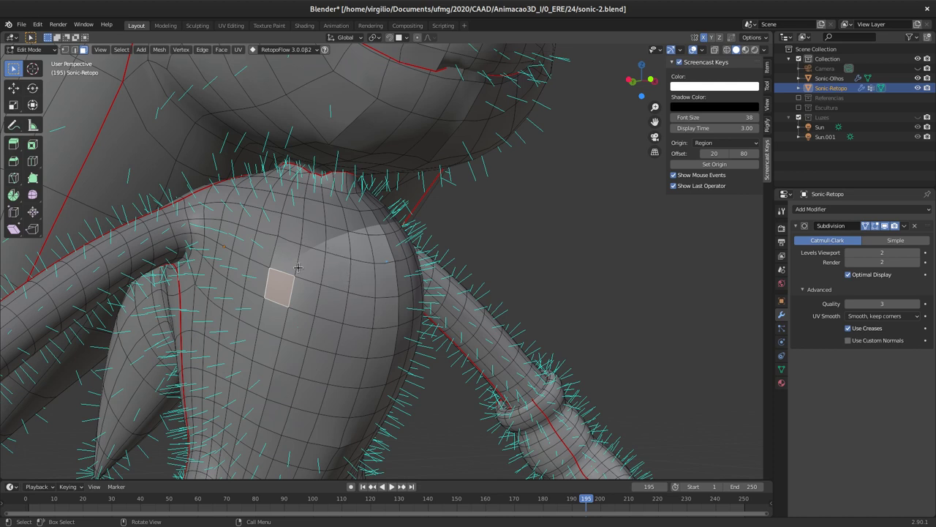
pyautogui.middleClick(206, 213)
pyautogui.middleClick(313, 259)
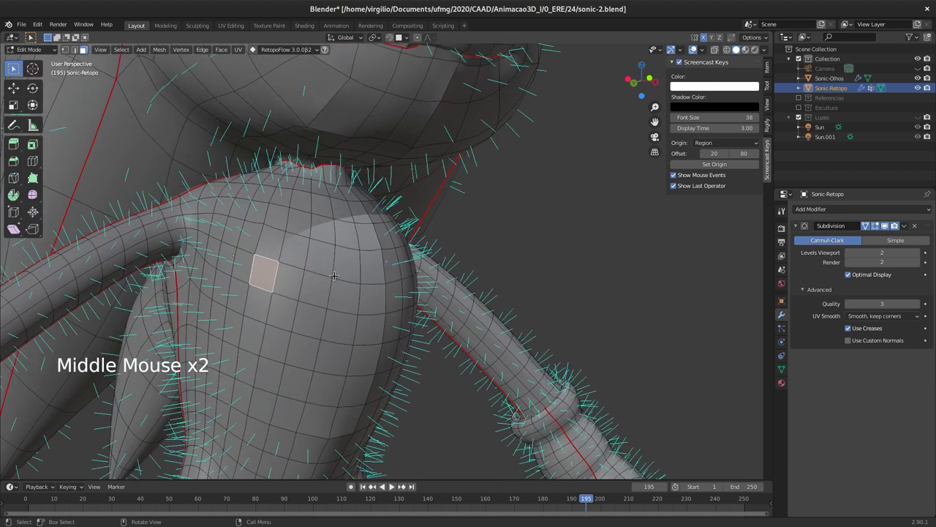
pyautogui.middleClick(314, 274)
pyautogui.click(344, 272)
pyautogui.click(365, 265)
pyautogui.click(348, 272)
pyautogui.click(368, 269)
pyautogui.click(349, 273)
pyautogui.click(367, 271)
pyautogui.middleClick(346, 292)
pyautogui.middleClick(374, 284)
pyautogui.middleClick(367, 270)
pyautogui.middleClick(347, 268)
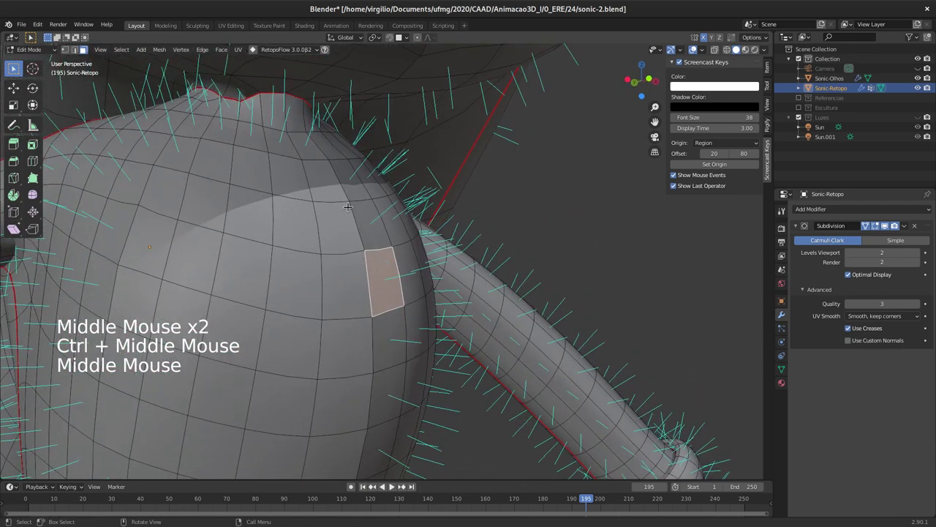
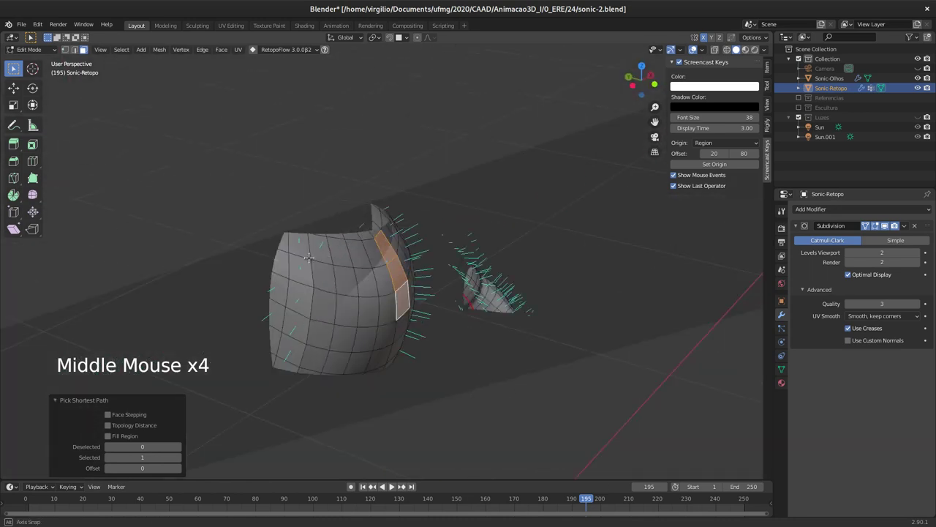
# Frame the whole mesh, select all, recalculate normals outside, and return to Object Mode
pyautogui.press('alt+b')
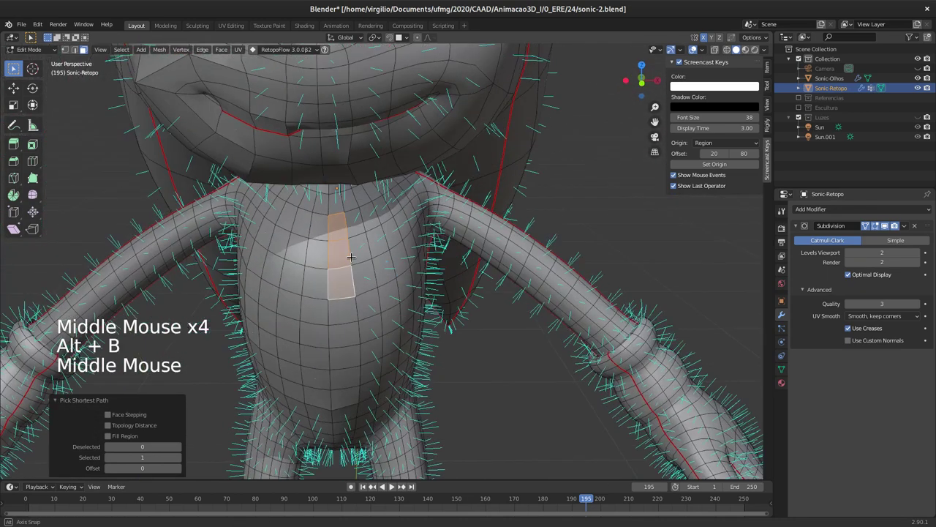
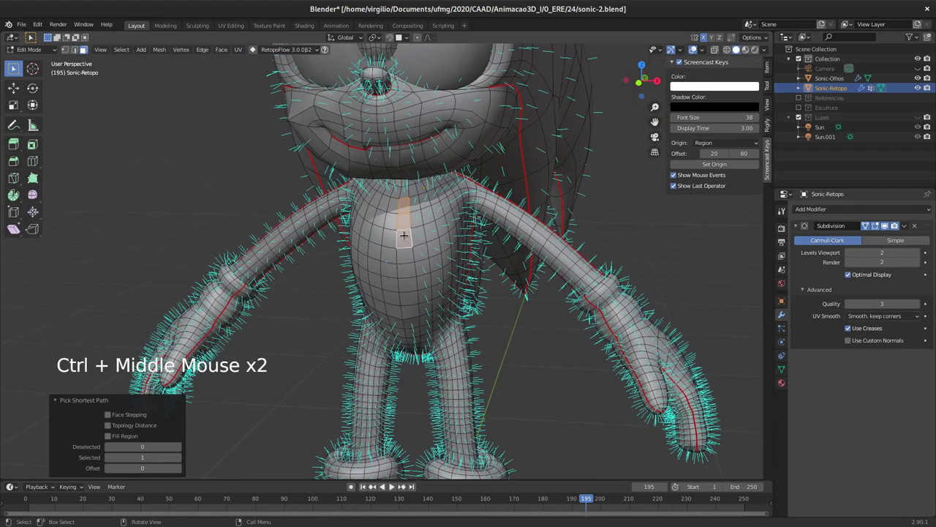
pyautogui.press('a')
pyautogui.middleClick(425, 237)
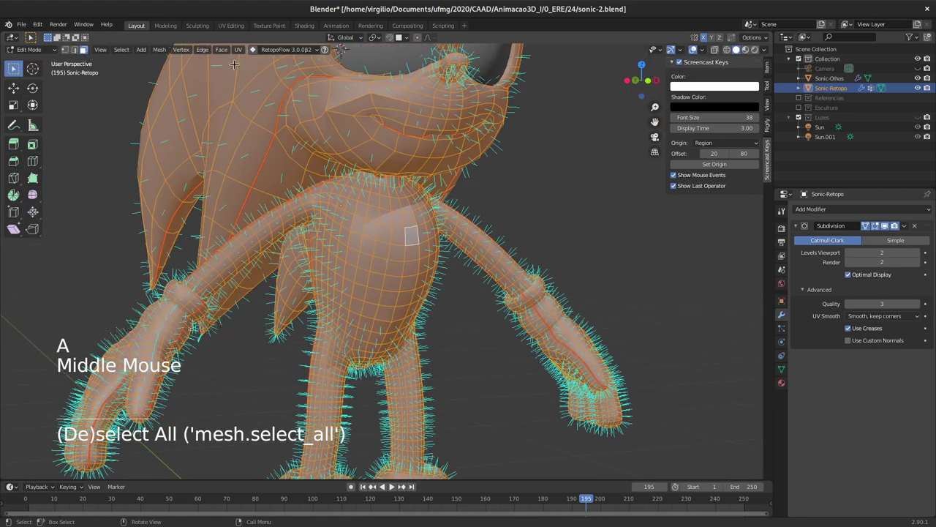
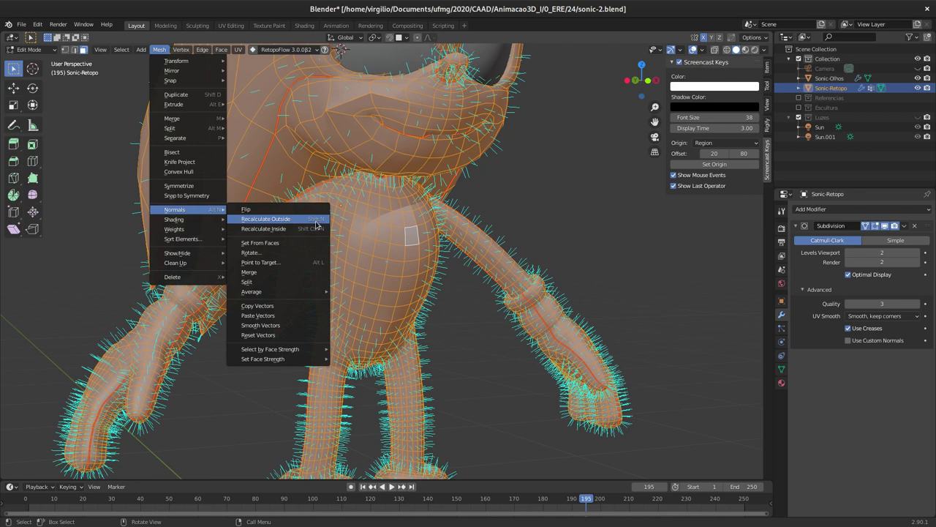
pyautogui.middleClick(426, 268)
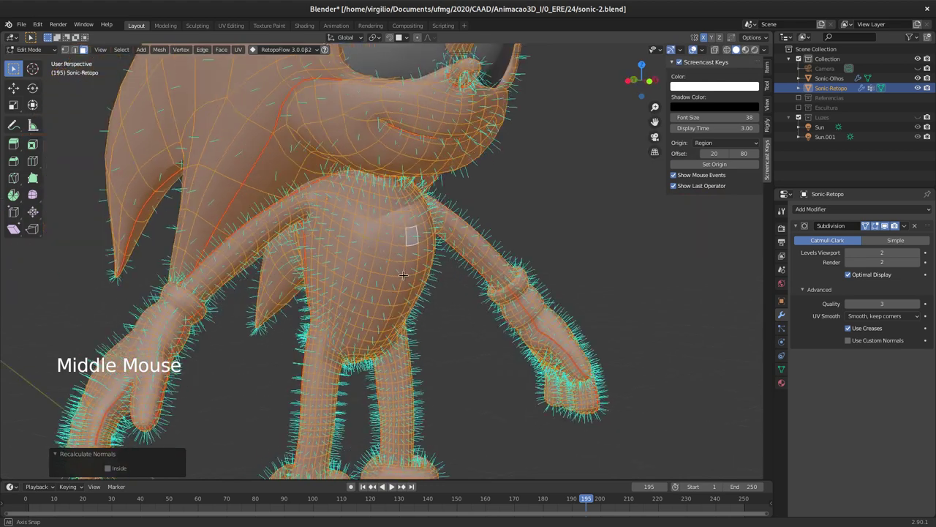
pyautogui.press('Tab')
pyautogui.middleClick(389, 269)
pyautogui.middleClick(367, 260)
pyautogui.middleClick(390, 268)
pyautogui.middleClick(395, 290)
pyautogui.middleClick(405, 278)
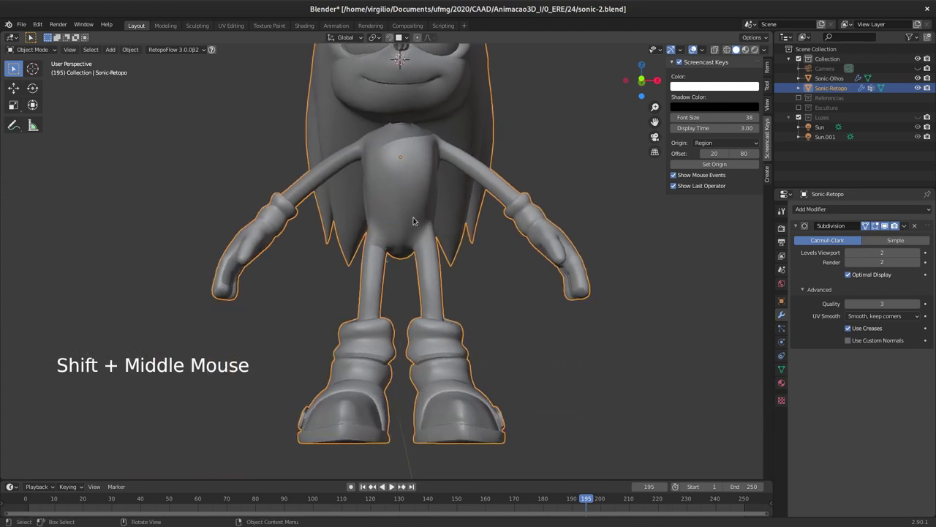
pyautogui.middleClick(412, 210)
pyautogui.middleClick(410, 216)
pyautogui.middleClick(397, 229)
pyautogui.middleClick(386, 261)
pyautogui.middleClick(376, 262)
pyautogui.middleClick(366, 262)
pyautogui.middleClick(363, 263)
pyautogui.middleClick(371, 262)
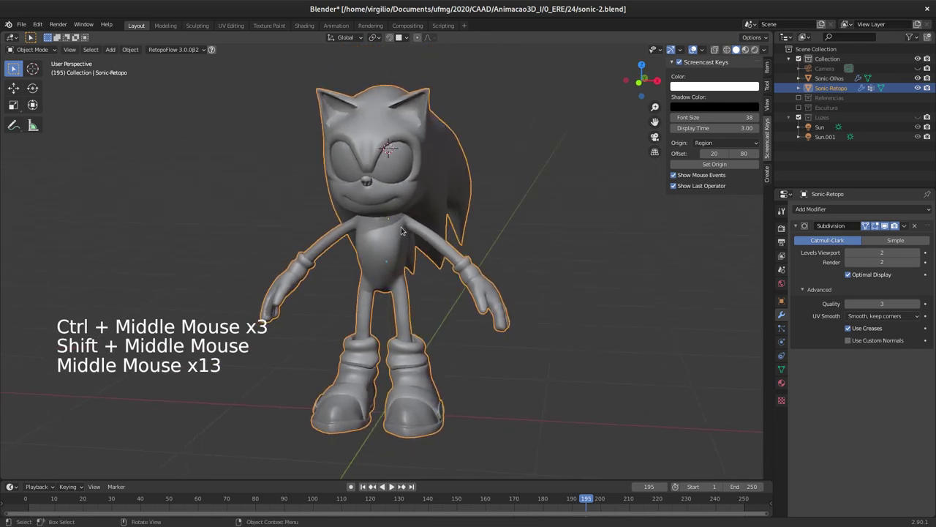
pyautogui.middleClick(389, 245)
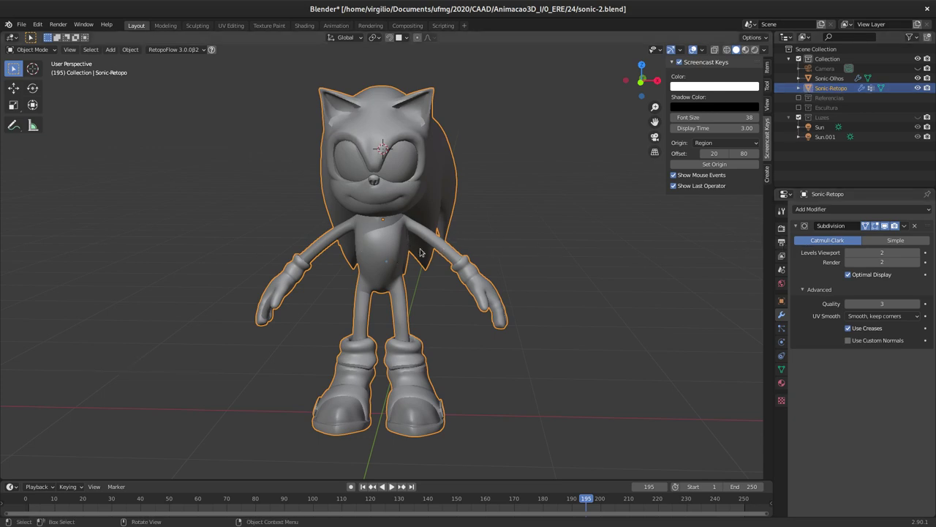
pyautogui.middleClick(396, 249)
pyautogui.middleClick(466, 244)
pyautogui.middleClick(380, 251)
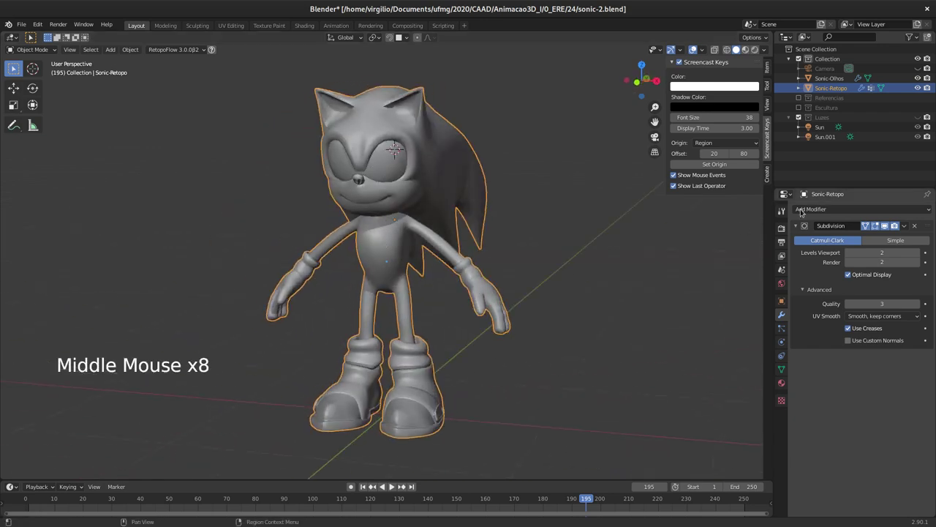
pyautogui.middleClick(433, 262)
pyautogui.middleClick(382, 248)
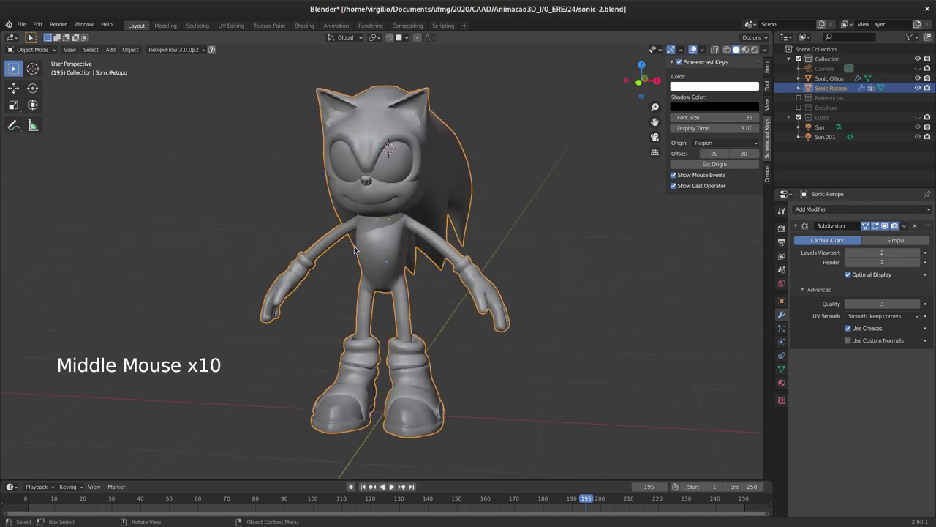
pyautogui.middleClick(389, 254)
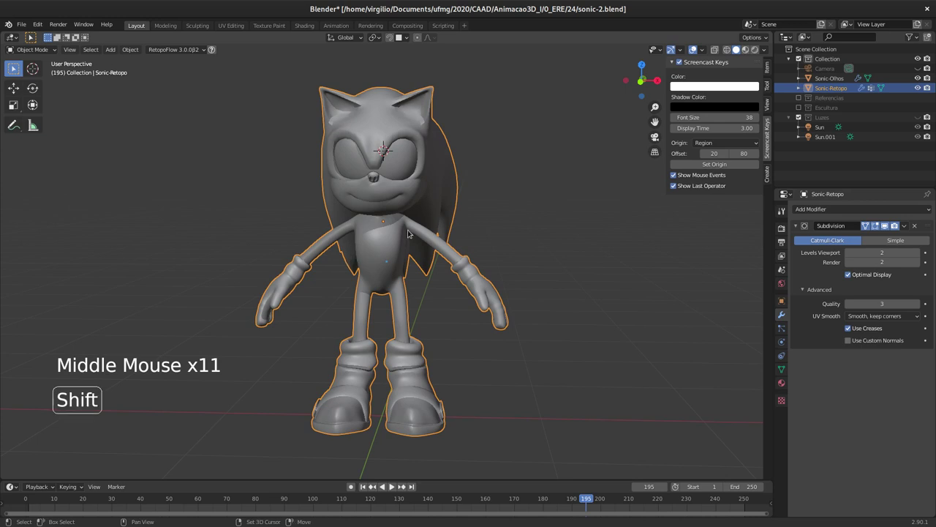
# Duplicate Sonic-Retopo and move the copy Sonic-Retopo.001 into a new collection named Backup
pyautogui.press('shift+d')
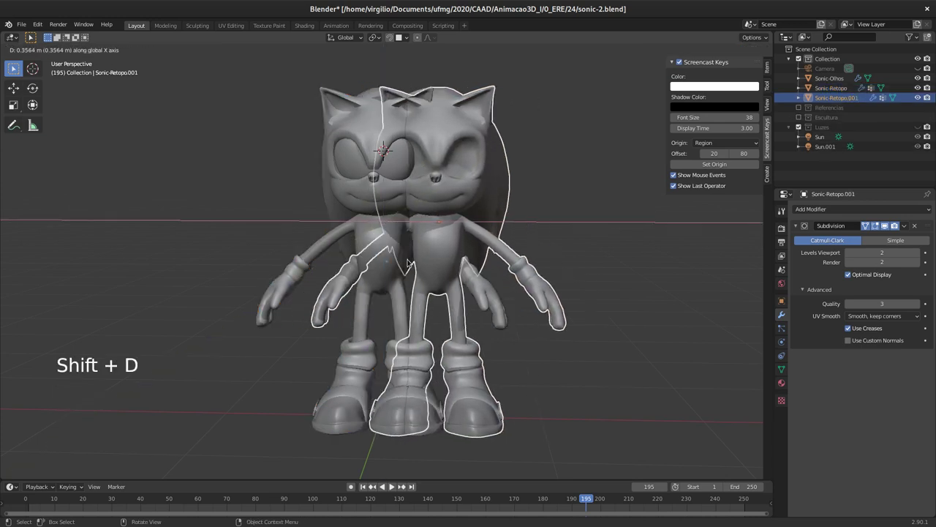
pyautogui.press('m')
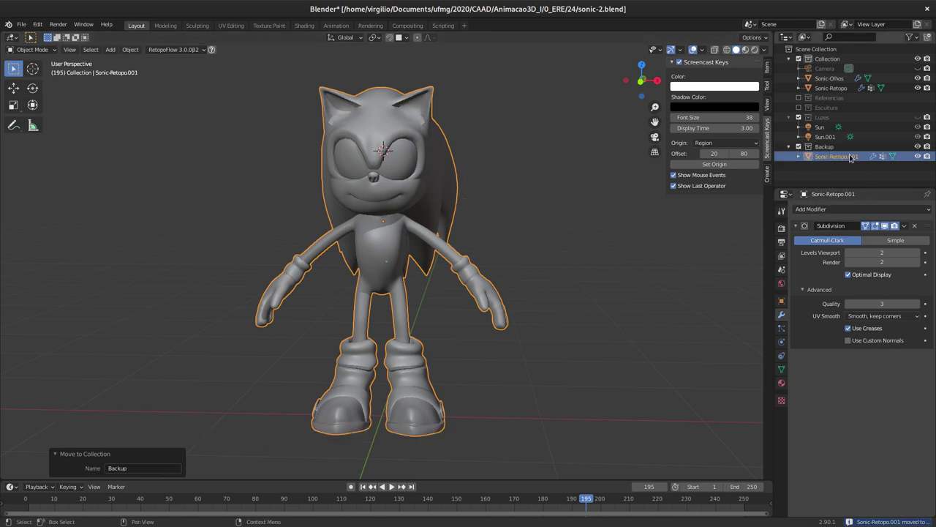
# Select Sonic-Retopo and set its Subdivision Levels Viewport and Render both to 1
pyautogui.click(429, 150)
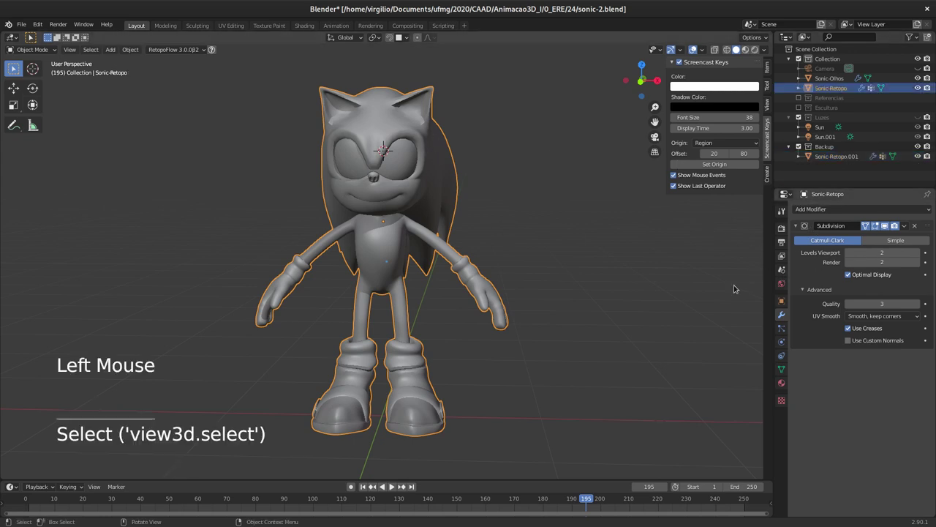
pyautogui.click(850, 252)
pyautogui.click(852, 263)
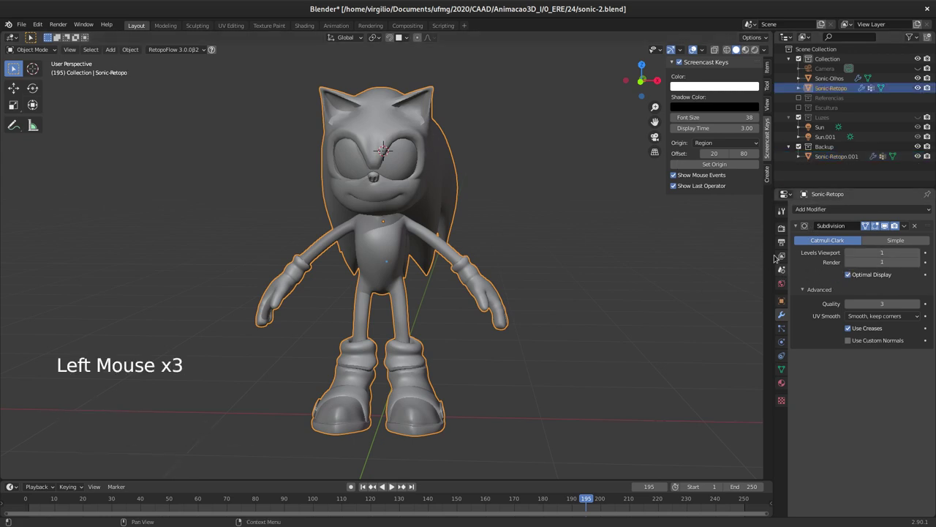
pyautogui.middleClick(399, 235)
pyautogui.middleClick(376, 236)
pyautogui.middleClick(378, 228)
pyautogui.middleClick(383, 194)
pyautogui.middleClick(407, 208)
pyautogui.middleClick(419, 249)
pyautogui.middleClick(412, 246)
pyautogui.middleClick(406, 242)
pyautogui.middleClick(402, 244)
pyautogui.middleClick(402, 245)
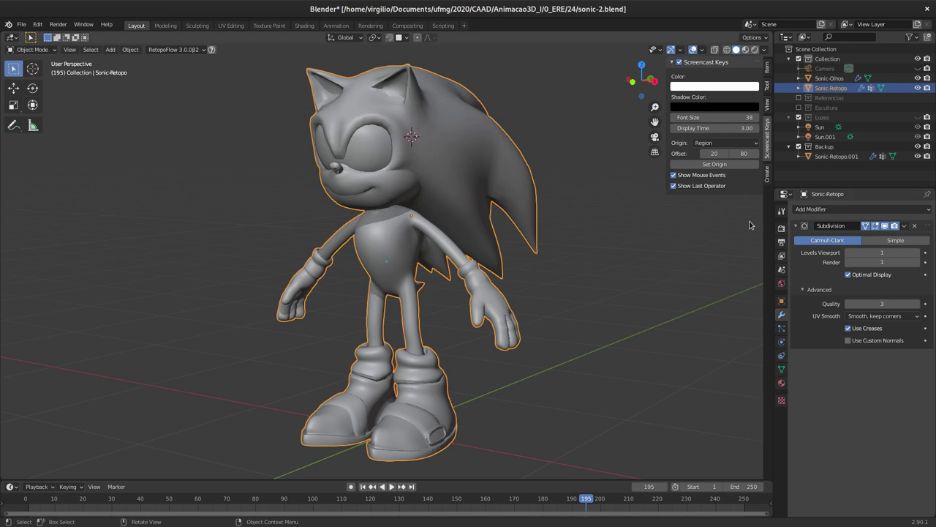
pyautogui.middleClick(411, 242)
pyautogui.middleClick(428, 234)
pyautogui.middleClick(412, 226)
pyautogui.middleClick(395, 226)
pyautogui.middleClick(394, 216)
pyautogui.middleClick(404, 219)
pyautogui.middleClick(402, 240)
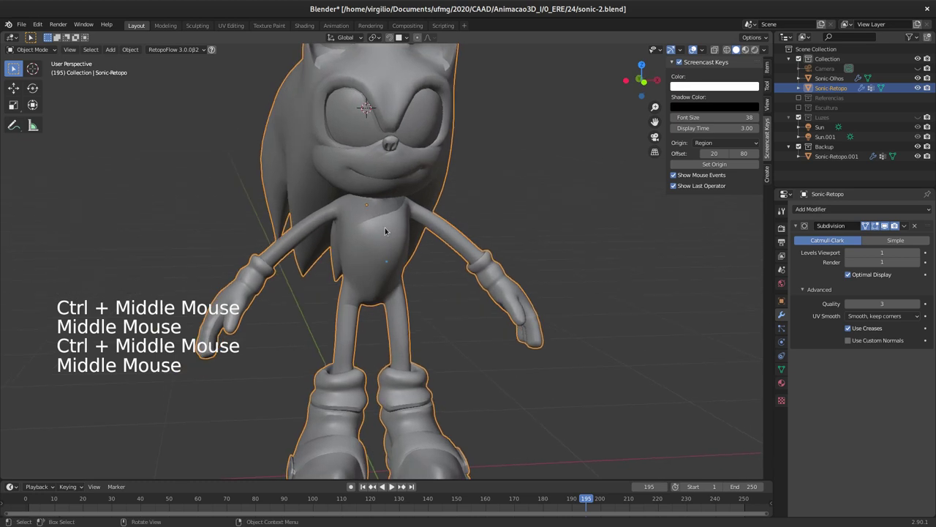
pyautogui.middleClick(371, 235)
pyautogui.middleClick(356, 237)
# Check the mesh in Edit Mode, then apply the Subdivision modifier from its dropdown in Object Mode
pyautogui.press('Tab')
pyautogui.middleClick(360, 222)
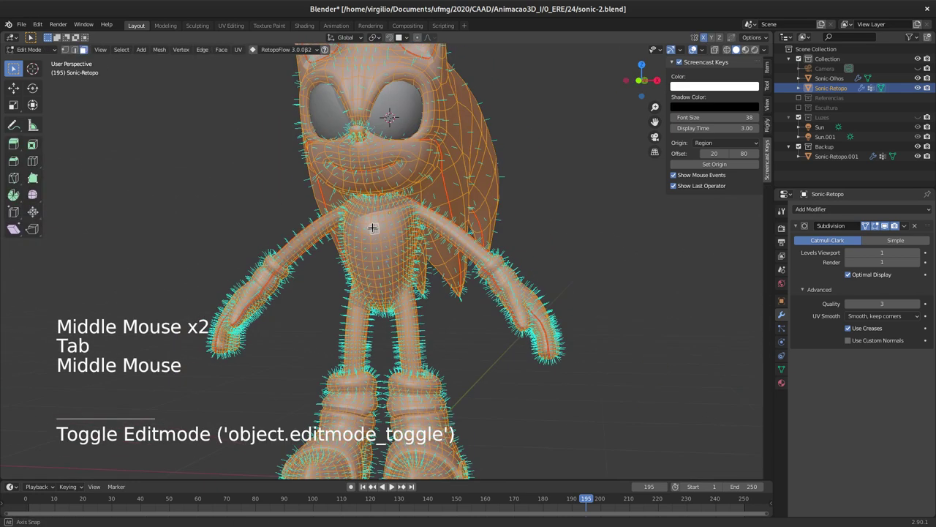
pyautogui.press('Tab')
pyautogui.press('Tab')
pyautogui.click(704, 54)
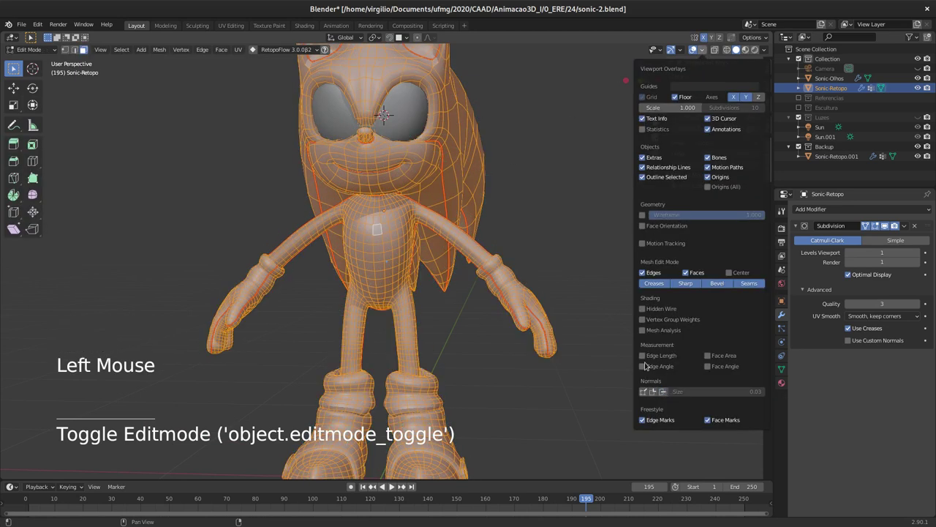
pyautogui.middleClick(396, 233)
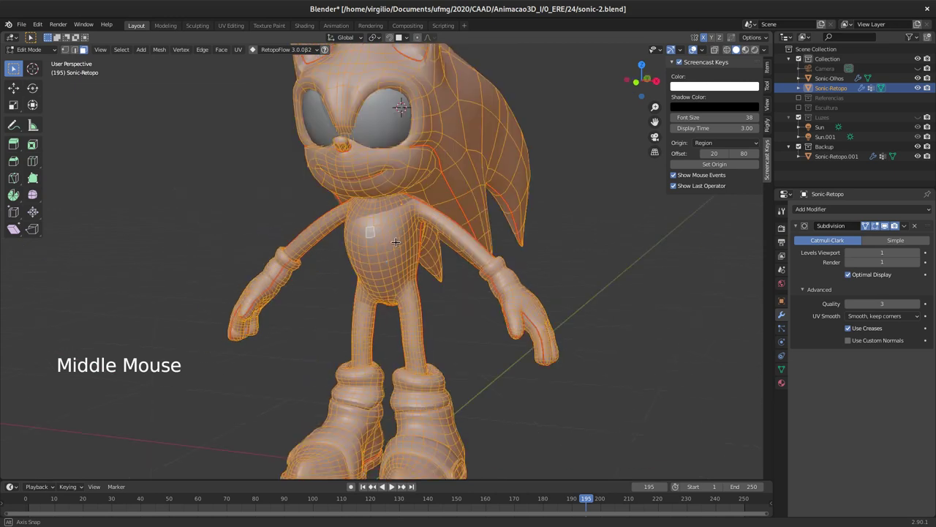
pyautogui.press('Tab')
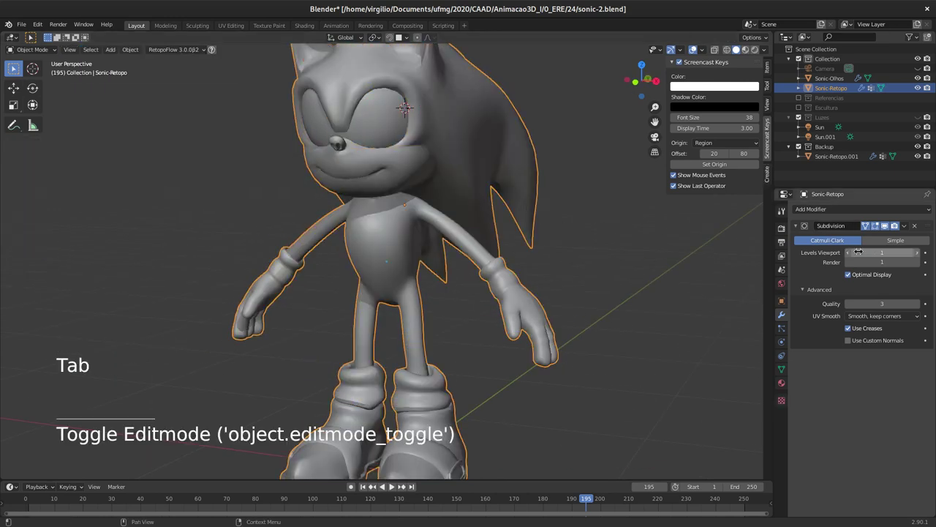
pyautogui.click(903, 228)
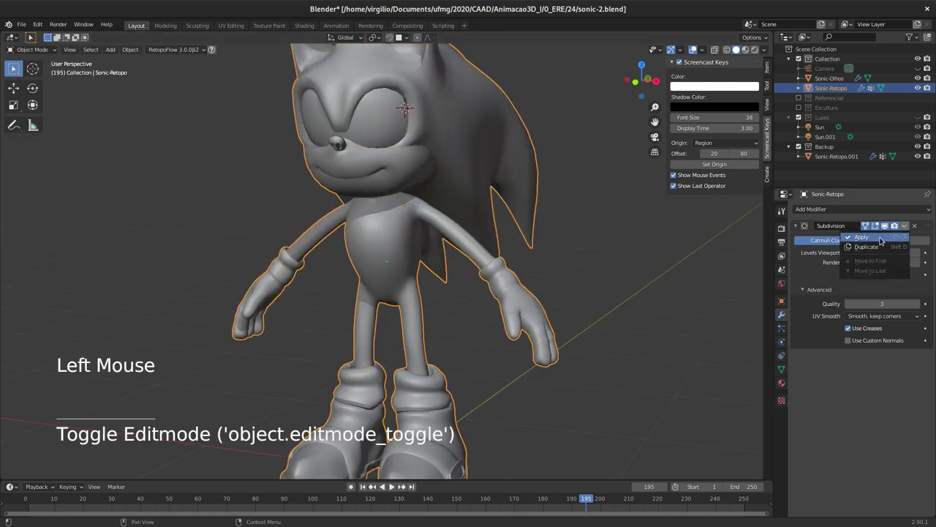
pyautogui.middleClick(488, 243)
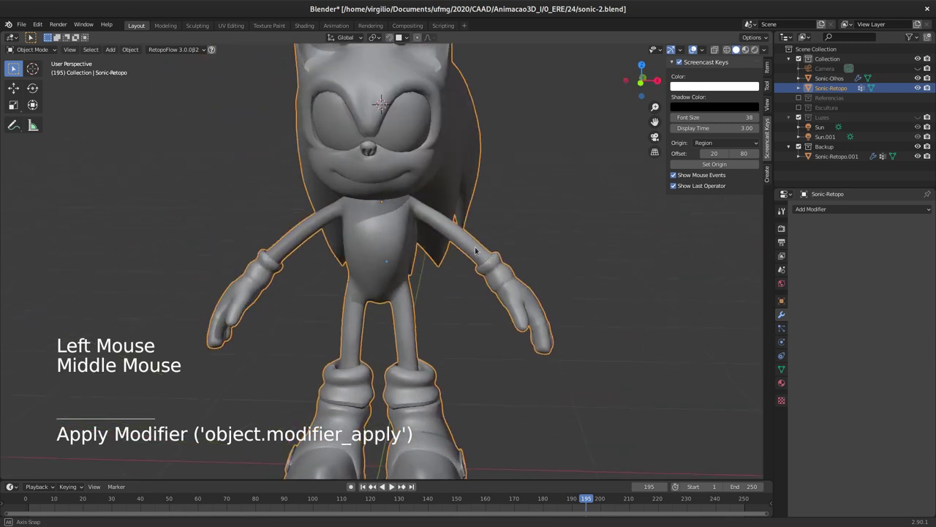
# In Edit Mode with everything selected, choose Un-Subdivide from the Edge menu (Ctrl+E)
pyautogui.press('Tab')
pyautogui.middleClick(401, 247)
pyautogui.middleClick(399, 237)
pyautogui.middleClick(417, 204)
pyautogui.middleClick(458, 196)
pyautogui.middleClick(586, 250)
pyautogui.middleClick(538, 225)
pyautogui.click(515, 282)
pyautogui.middleClick(528, 272)
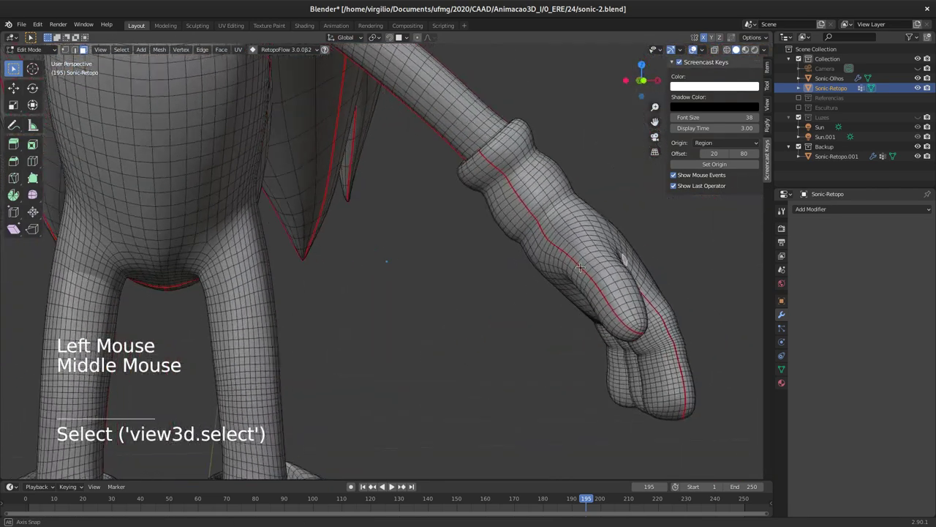
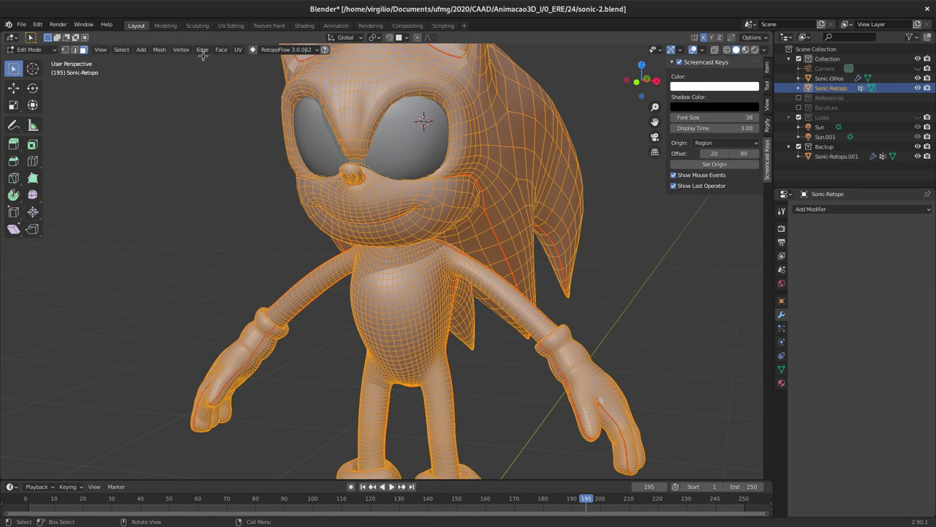
pyautogui.click(203, 50)
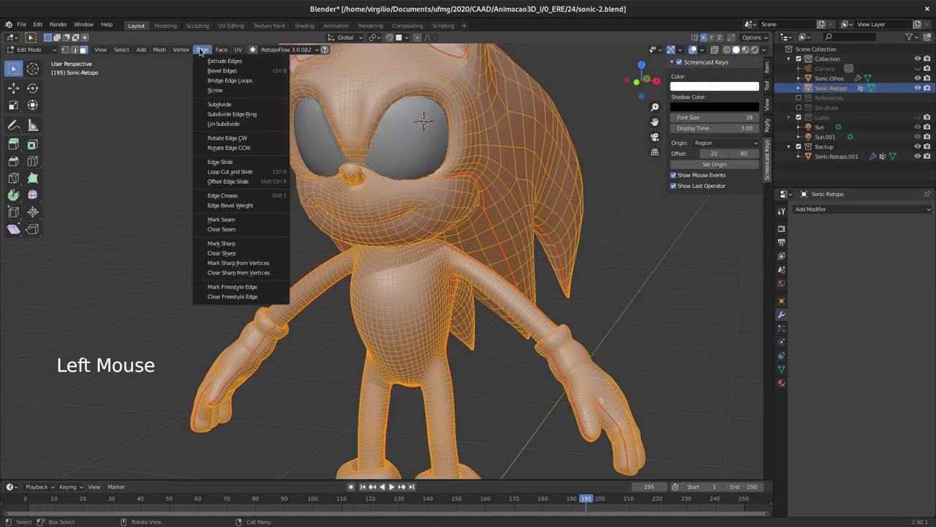
pyautogui.press('ctrl+e')
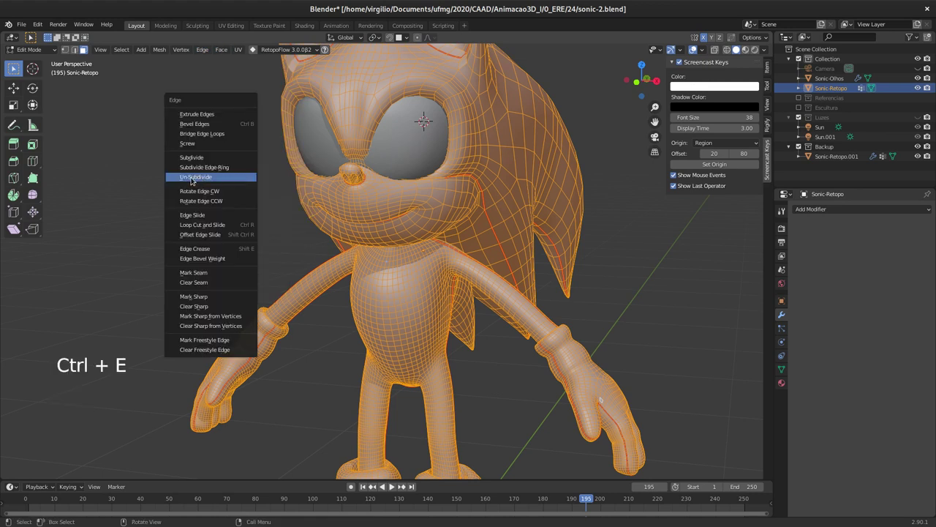
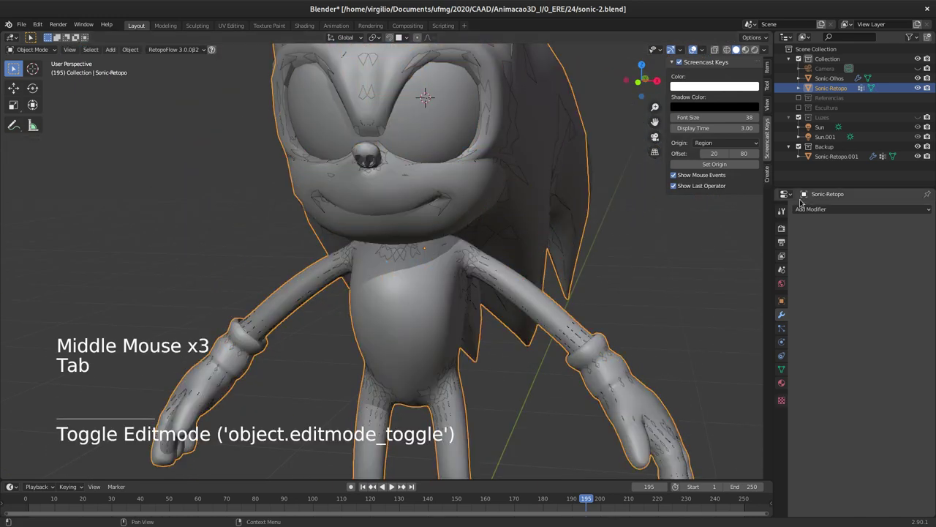
# Add a Subdivision Surface modifier to Sonic-Retopo from the Add Modifier list
pyautogui.click(819, 209)
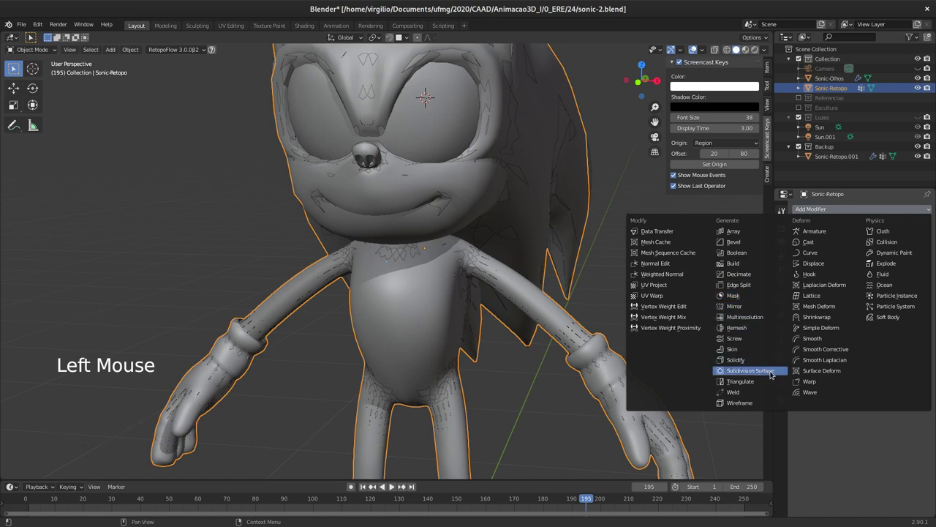
pyautogui.middleClick(507, 269)
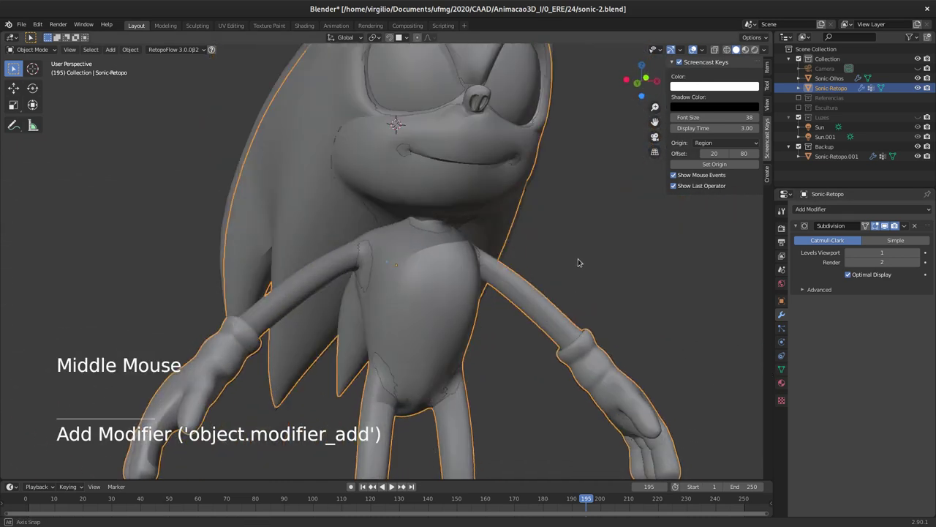
pyautogui.middleClick(545, 275)
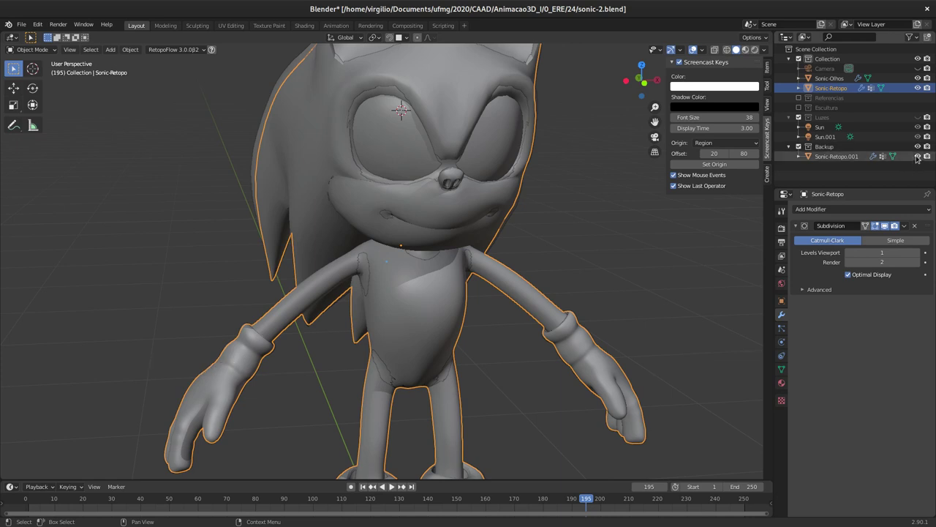
# Hide the backup copy Sonic-Retopo.001 in the Outliner and look over the model
pyautogui.click(920, 156)
pyautogui.middleClick(382, 231)
pyautogui.middleClick(375, 224)
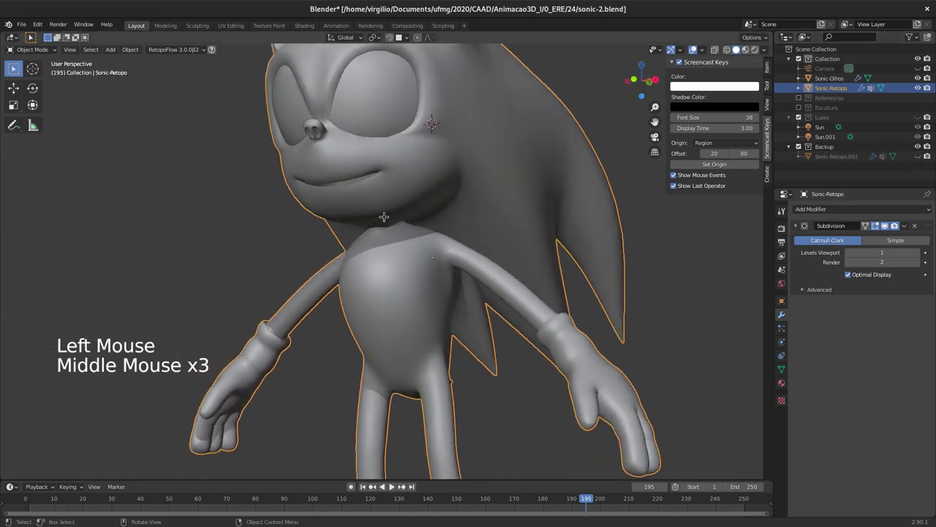
# Enter Edit Mode on Sonic-Retopo and orbit to inspect the wireframe cage around the face
pyautogui.press('Tab')
pyautogui.middleClick(394, 240)
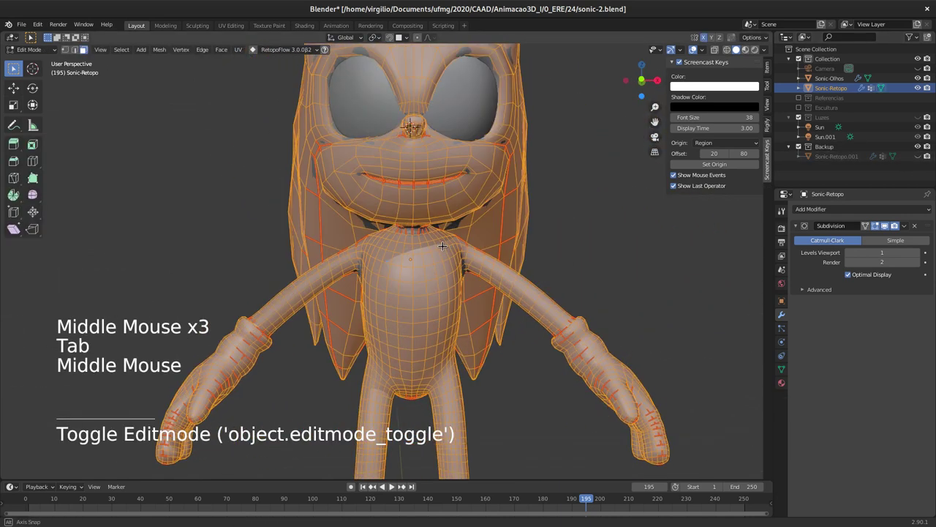
pyautogui.middleClick(450, 255)
pyautogui.middleClick(414, 267)
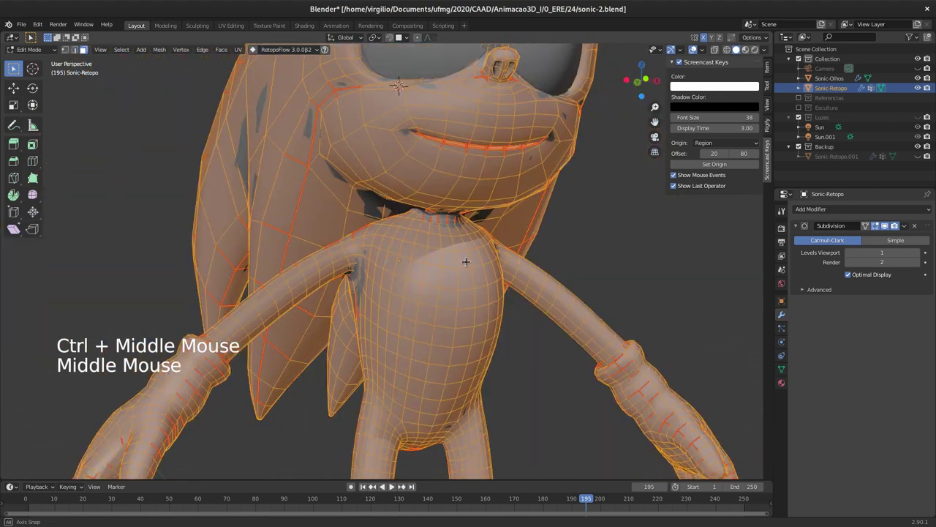
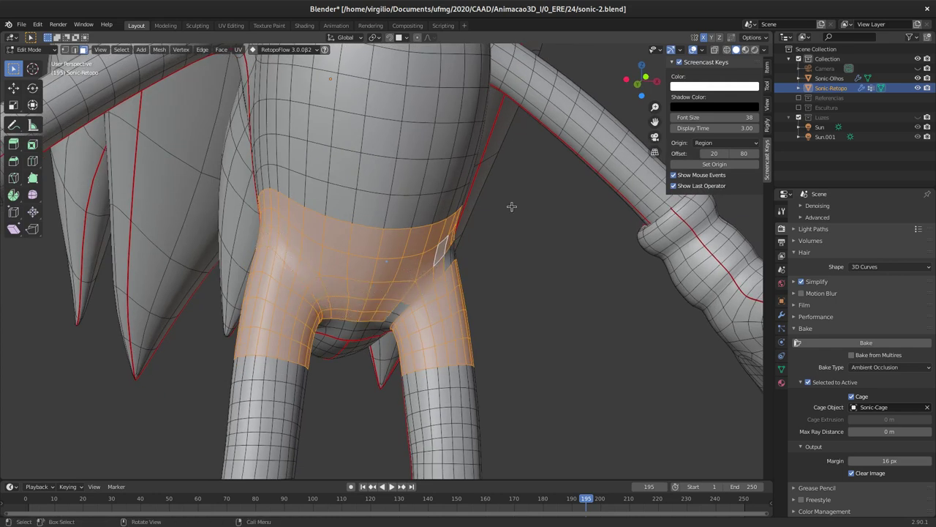
# Circle-select the shorts faces, check the selection, and separate them with P > Selection
pyautogui.press('c')
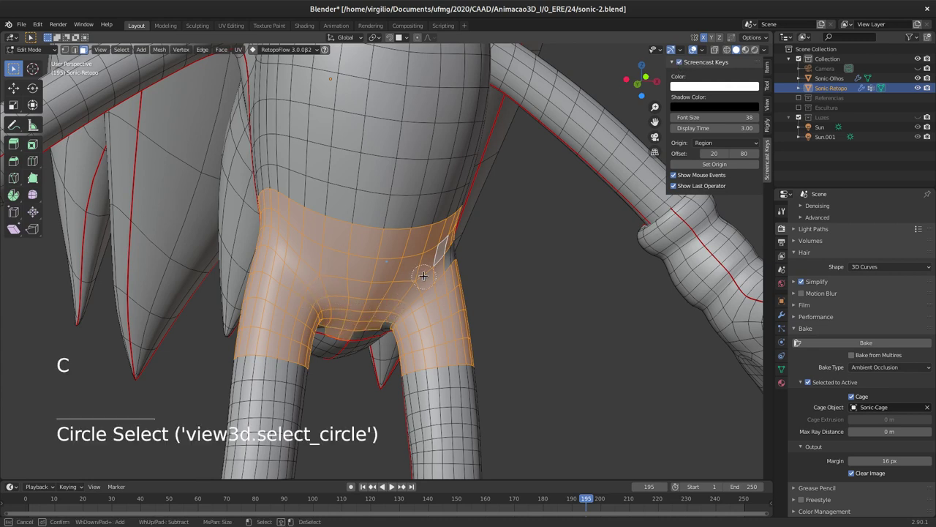
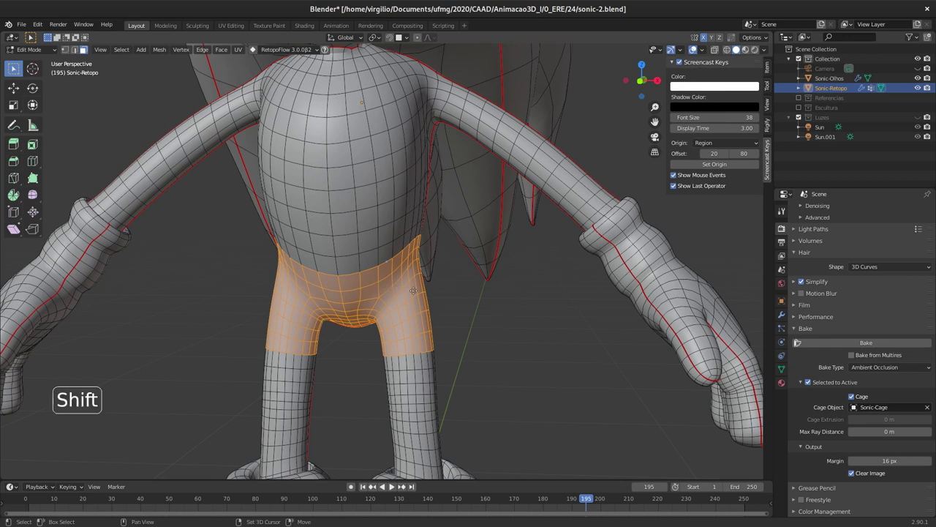
pyautogui.press('shift+d')
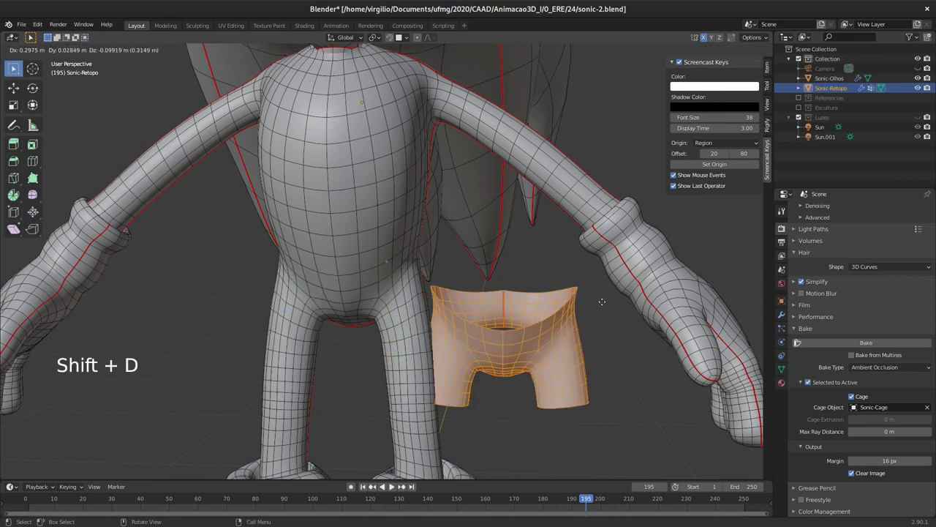
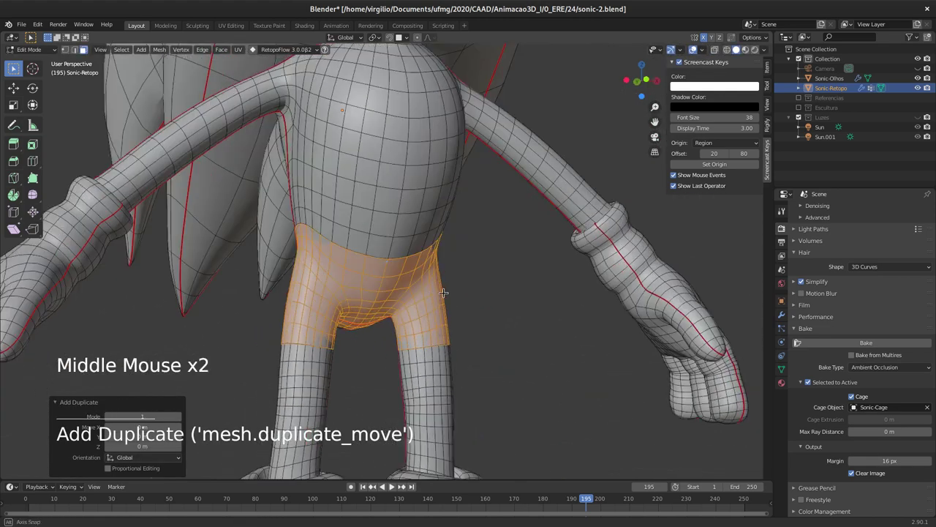
pyautogui.middleClick(429, 360)
pyautogui.middleClick(394, 265)
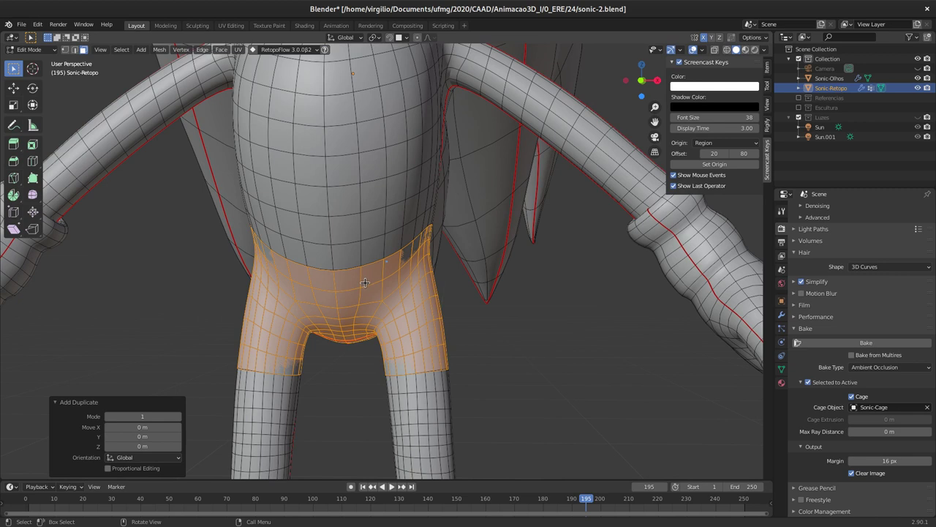
pyautogui.press('p')
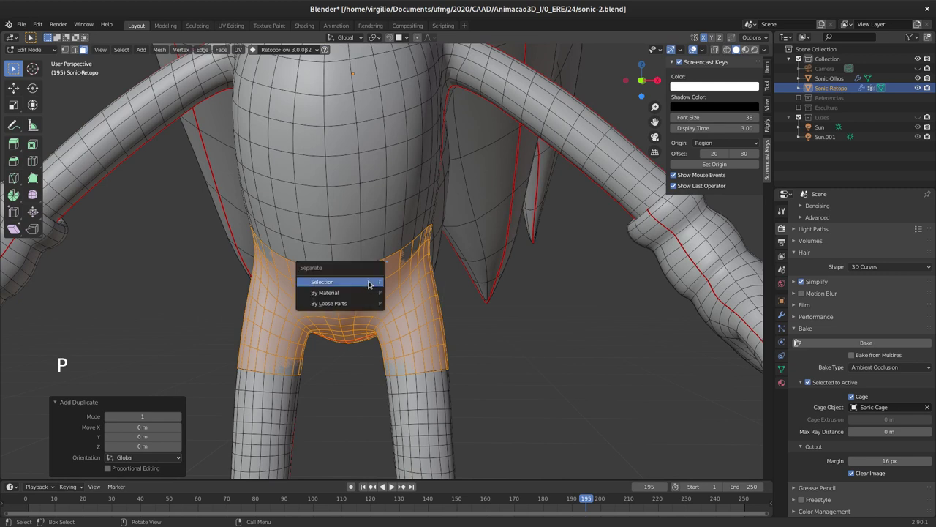
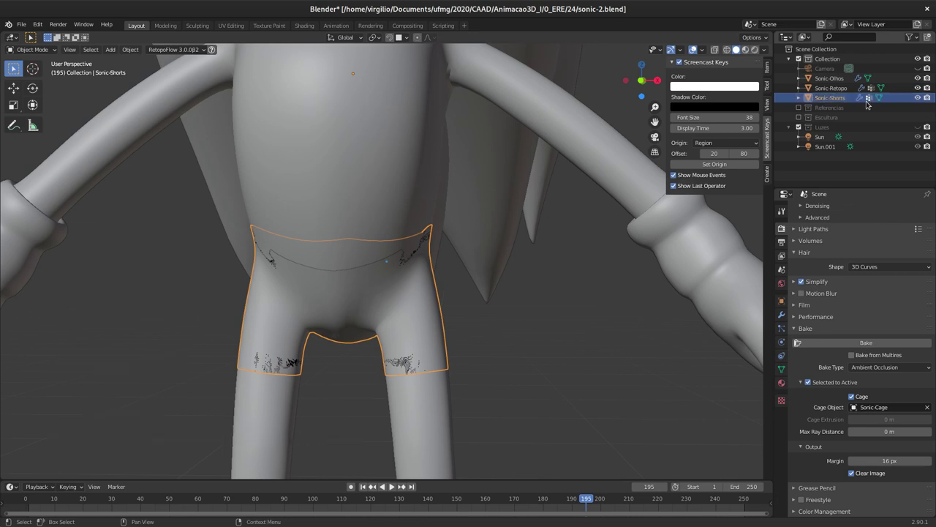
# Move the new Sonic-Shorts object to confirm it split cleanly from the body
pyautogui.middleClick(376, 288)
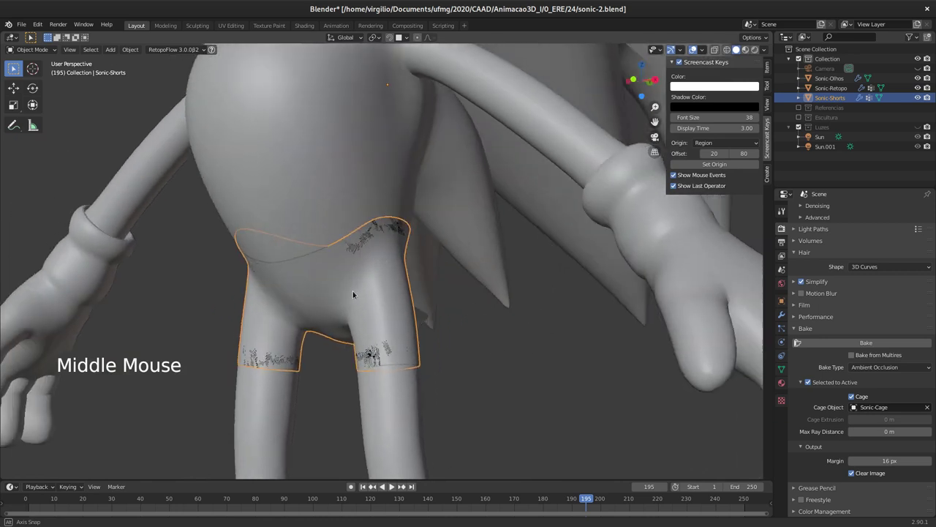
pyautogui.press('g')
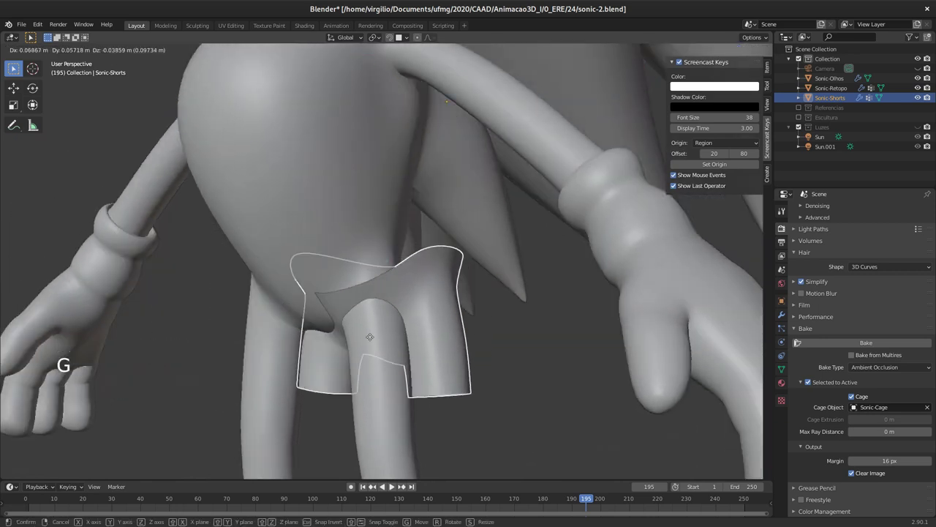
pyautogui.middleClick(383, 282)
pyautogui.middleClick(386, 273)
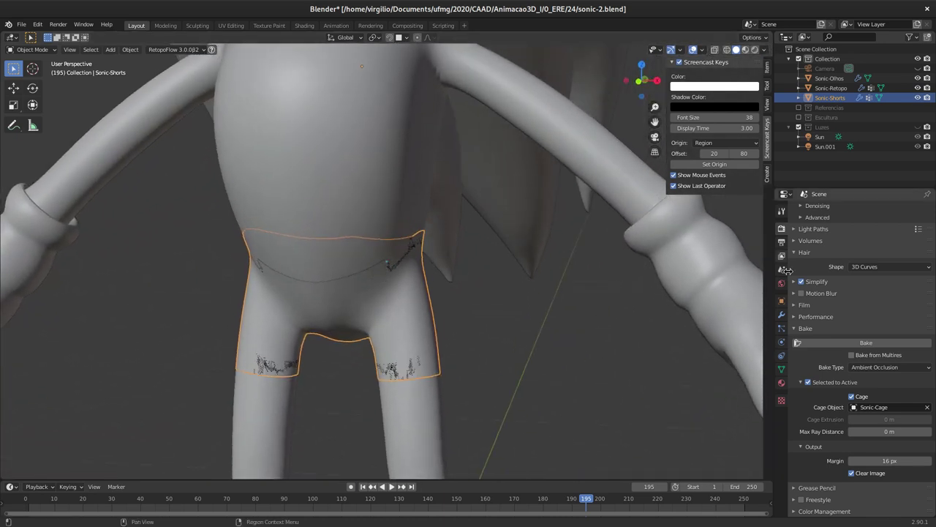
# Give Sonic-Shorts a Shrinkwrap modifier targeting Sonic-Retopo and a Solidify modifier
pyautogui.click(787, 313)
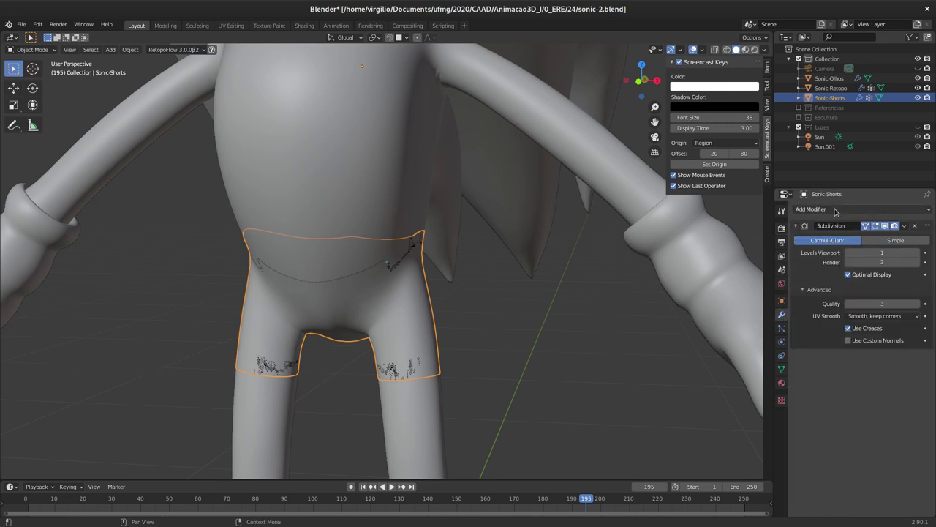
pyautogui.click(837, 211)
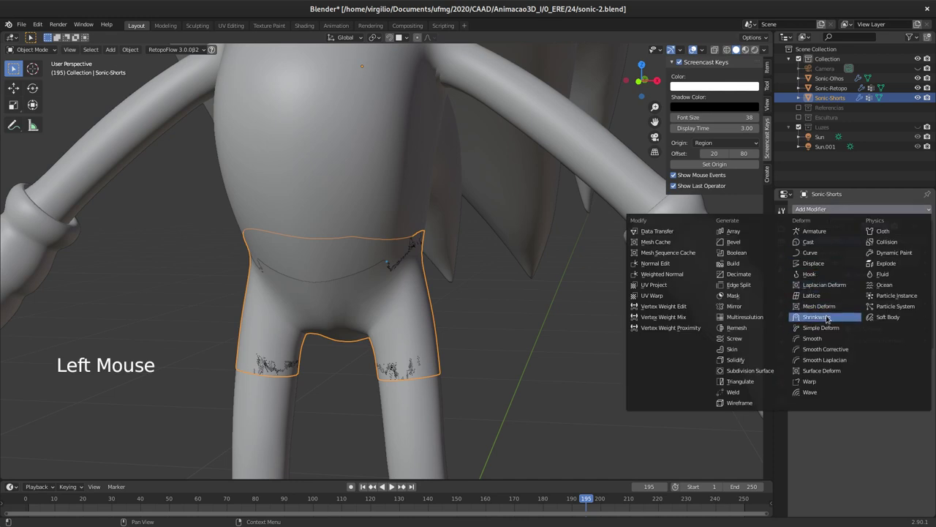
pyautogui.click(928, 359)
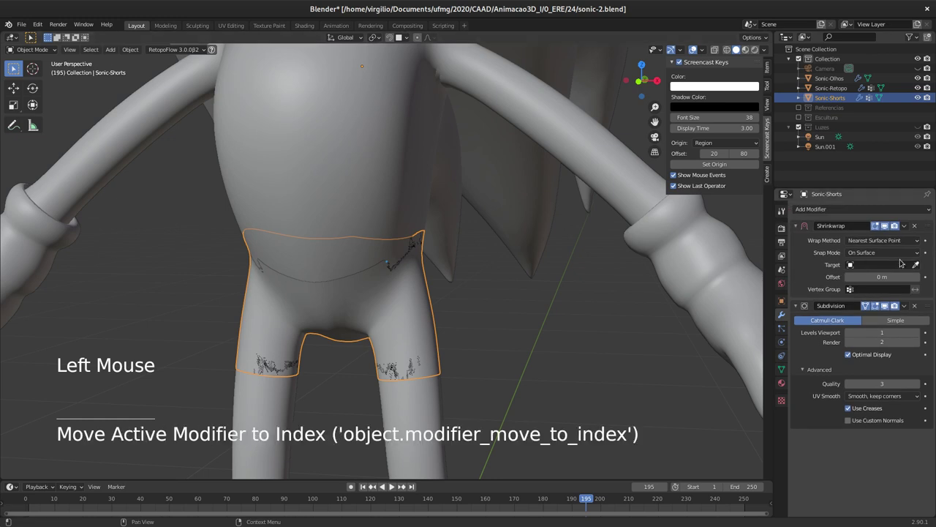
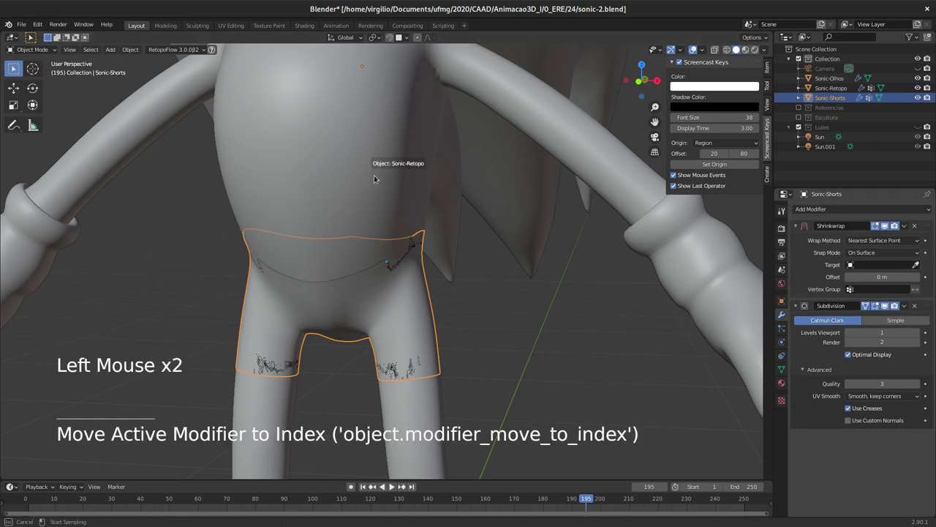
pyautogui.click(850, 207)
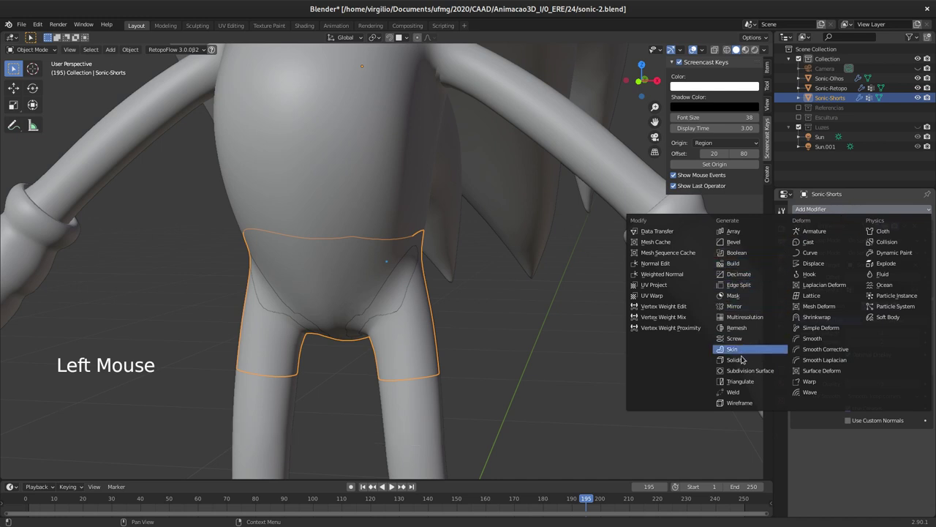
pyautogui.click(928, 434)
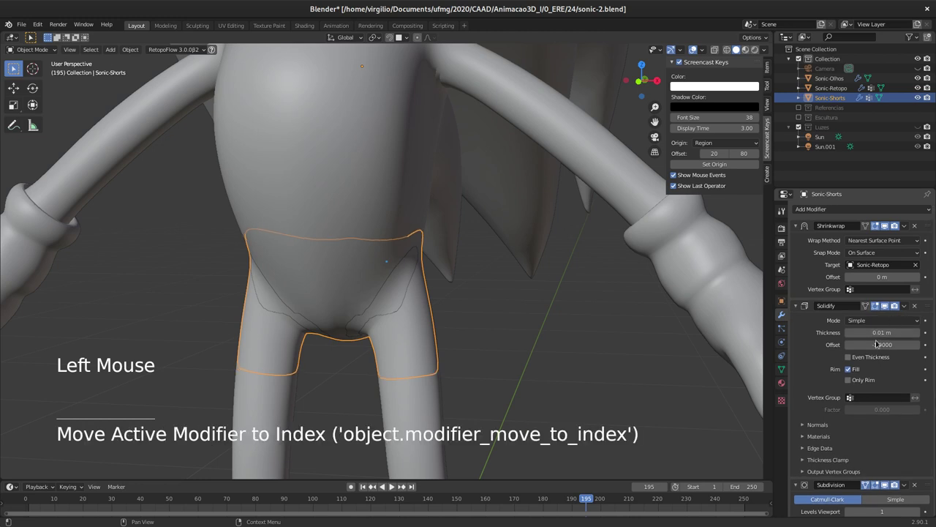
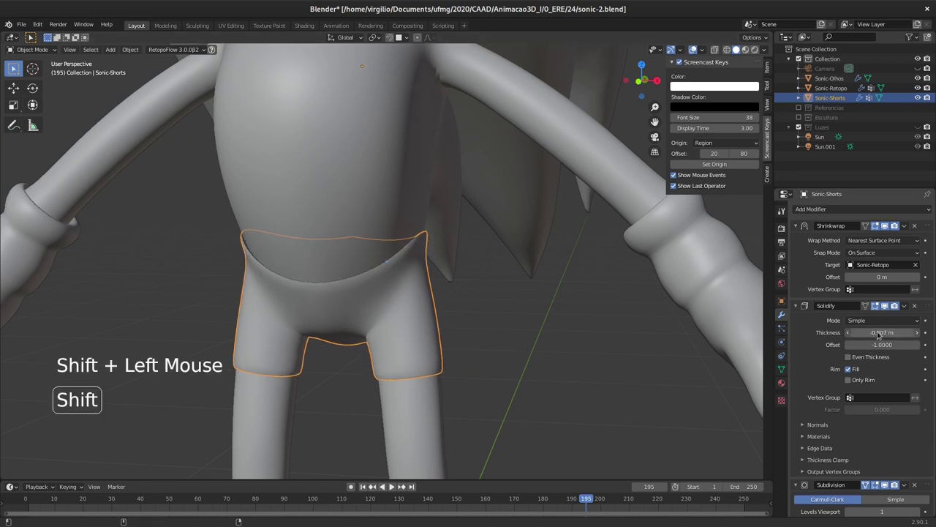
# Inspect the wrapped shorts, then scale up the selected belt faces in Edit Mode
pyautogui.middleClick(356, 278)
pyautogui.middleClick(385, 284)
pyautogui.middleClick(404, 278)
pyautogui.middleClick(416, 278)
pyautogui.middleClick(360, 258)
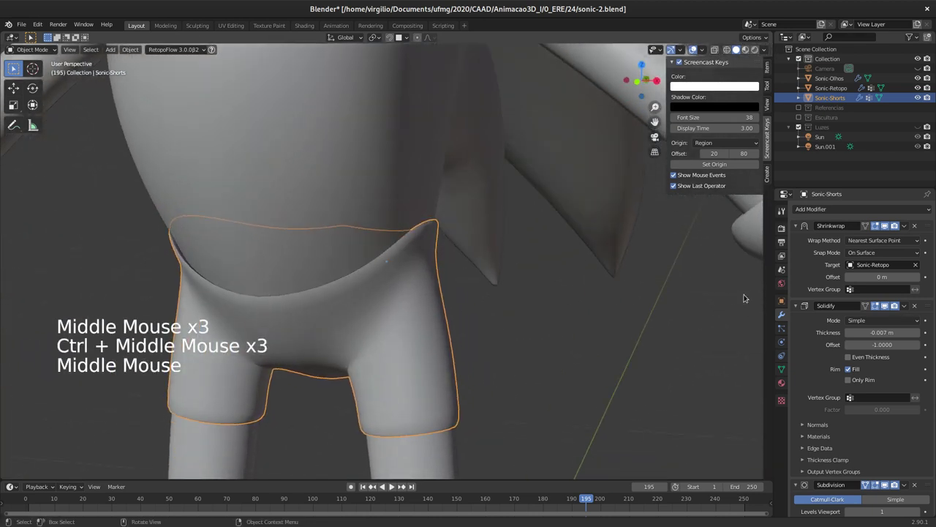
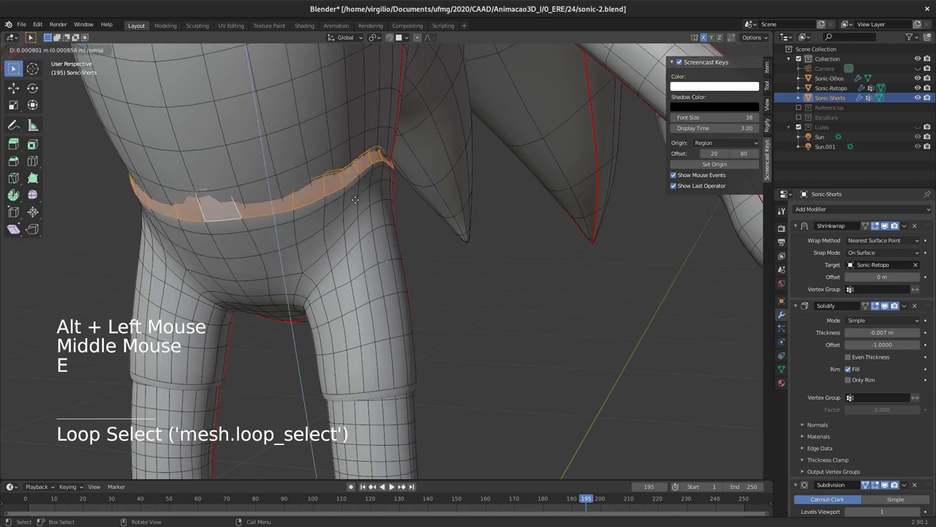
pyautogui.press('s')
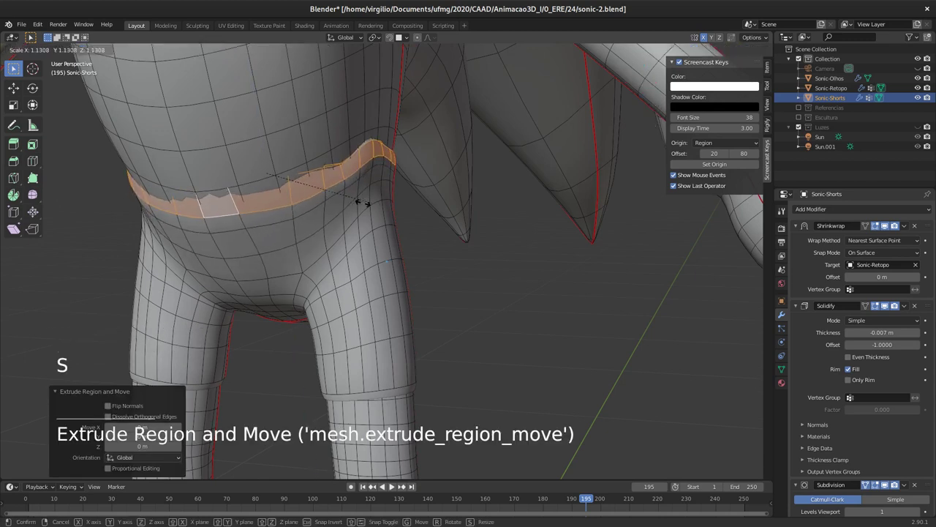
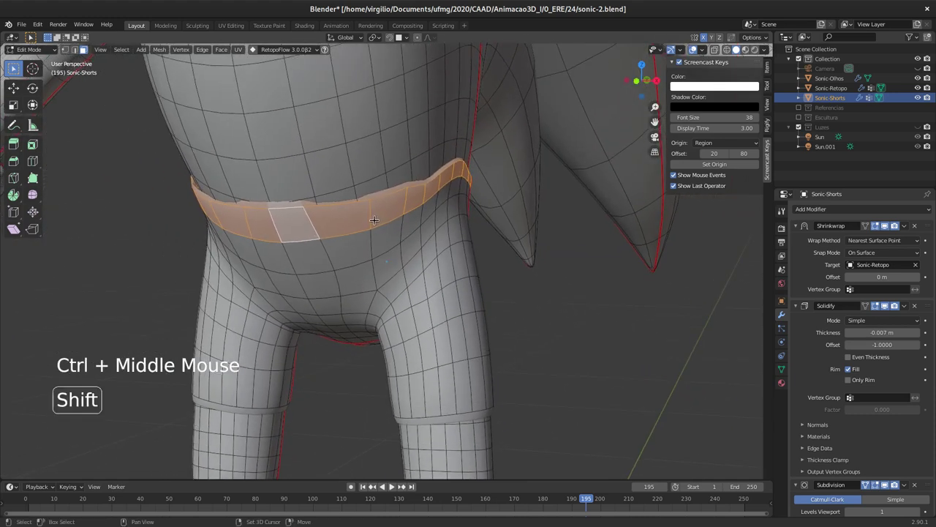
pyautogui.press('shift+d')
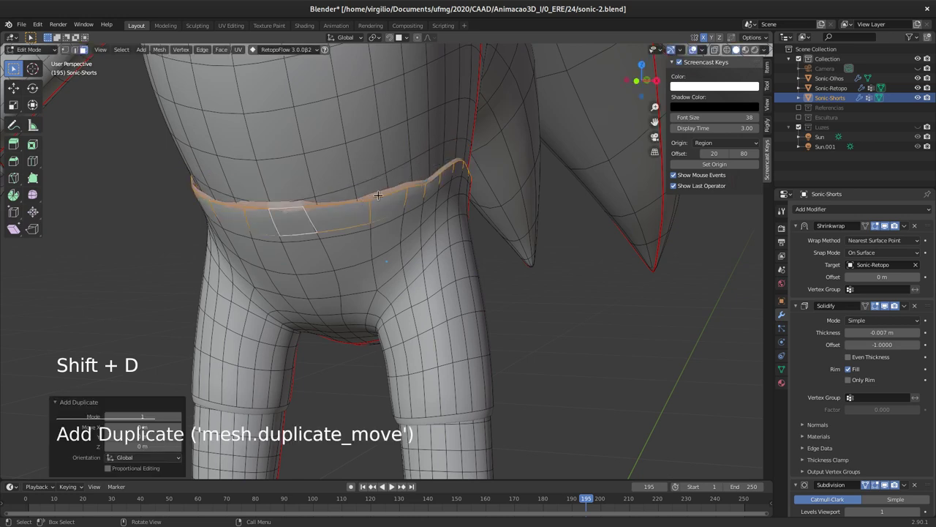
# Separate the belt faces into a new object and start renaming Sonic-Shorts.001 to Sonic-Cinto
pyautogui.press('p')
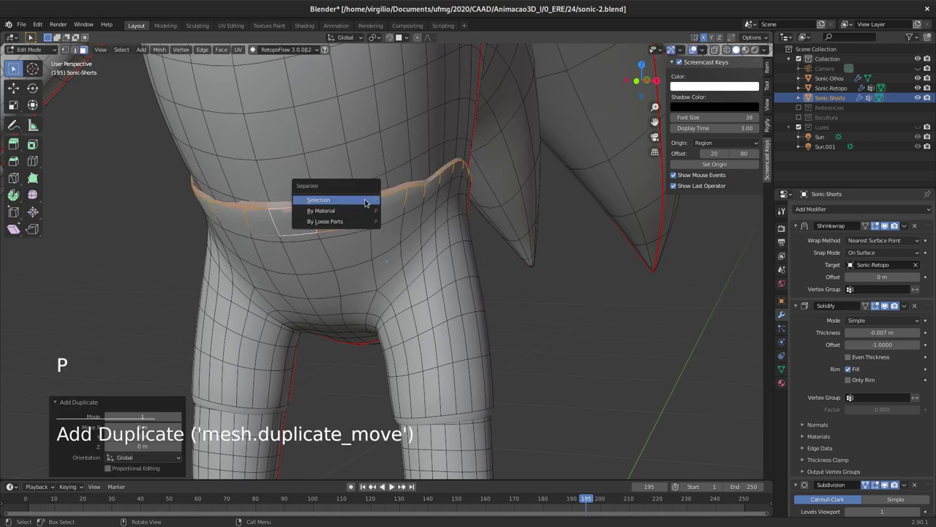
pyautogui.press('Tab')
pyautogui.middleClick(390, 198)
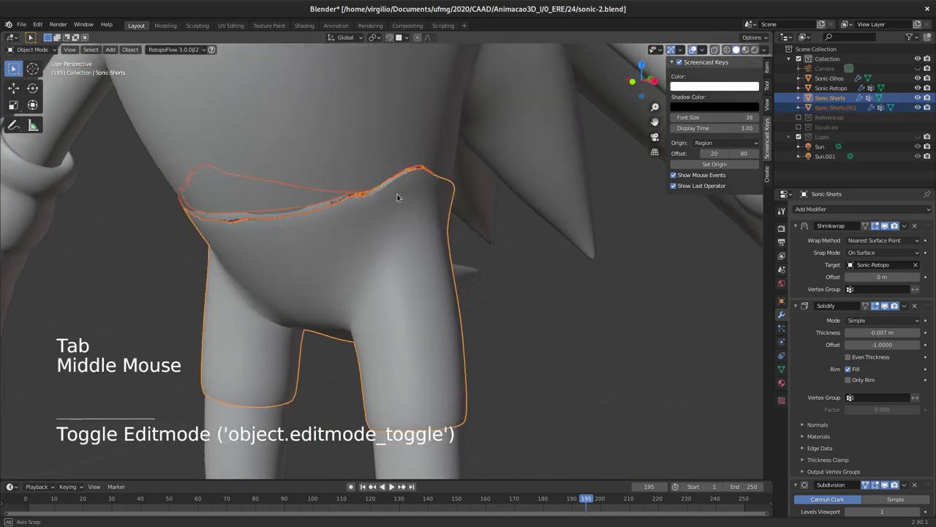
pyautogui.doubleClick(838, 109)
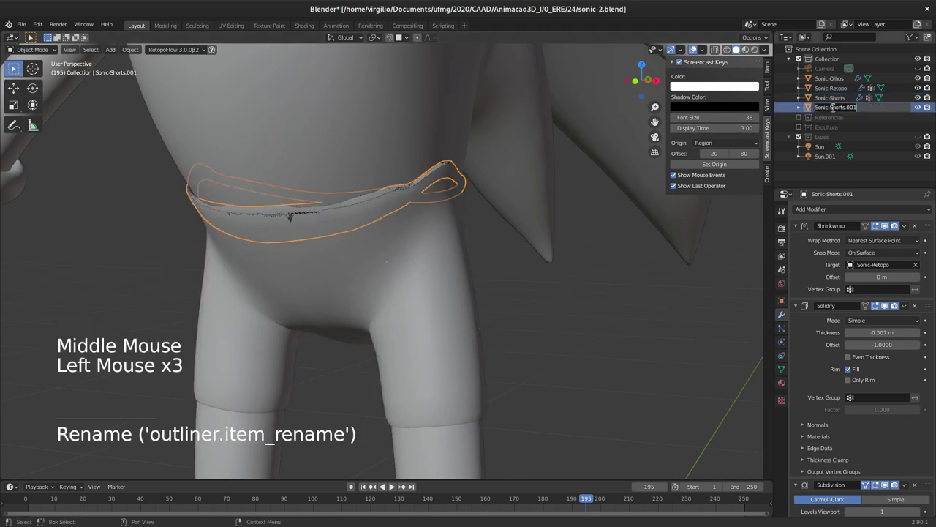
pyautogui.press('BackSpace')
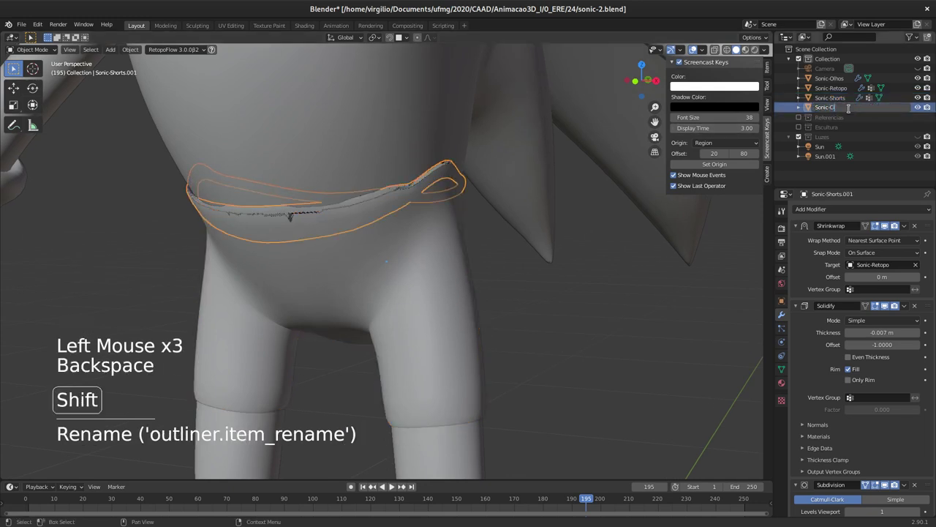
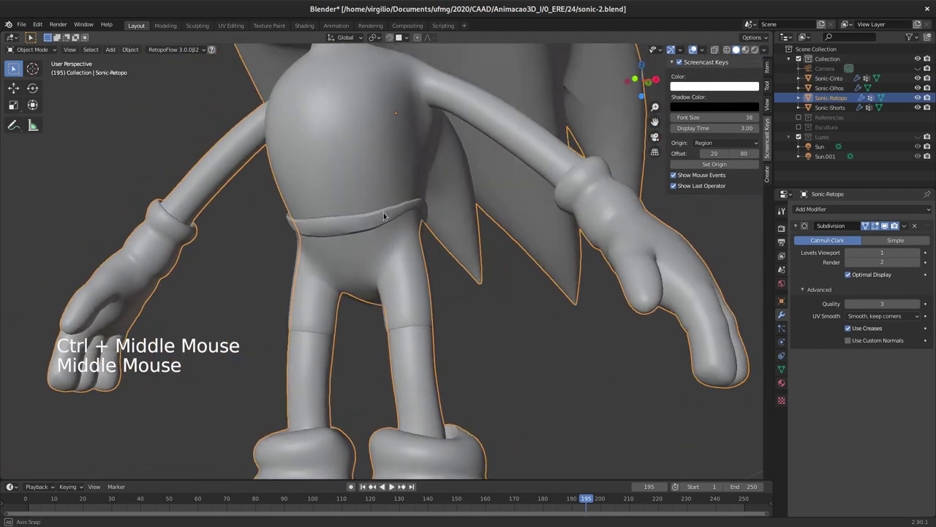
# Delete the Sonic-Shorts and Sonic-Cinto clothing objects from the scene
pyautogui.middleClick(409, 264)
pyautogui.middleClick(406, 268)
pyautogui.middleClick(400, 221)
pyautogui.middleClick(391, 242)
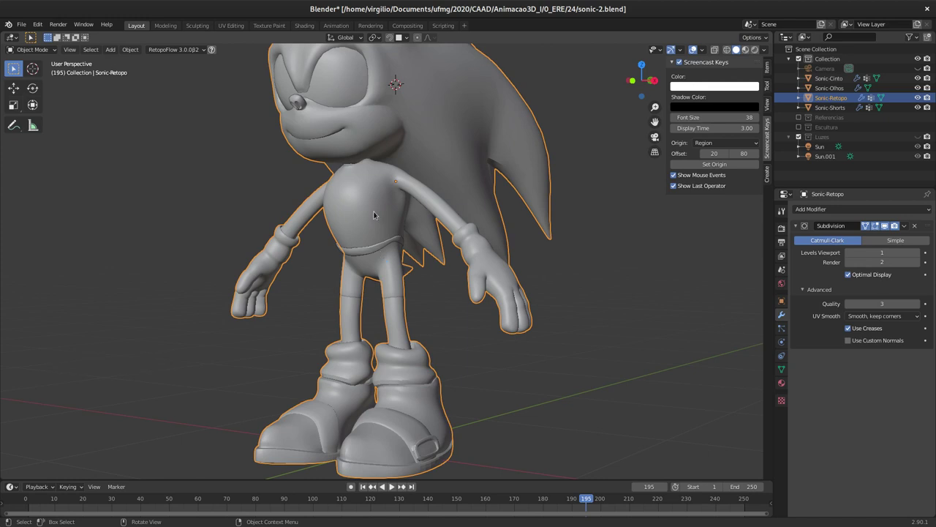
pyautogui.middleClick(381, 285)
pyautogui.middleClick(371, 284)
pyautogui.middleClick(377, 260)
pyautogui.middleClick(379, 238)
pyautogui.middleClick(365, 248)
pyautogui.click(361, 247)
pyautogui.press('x')
pyautogui.click(375, 260)
pyautogui.press('x')
# Select Sonic-Retopo, enter Edit Mode and start a loop cut on the arm (Ctrl+R)
pyautogui.middleClick(382, 274)
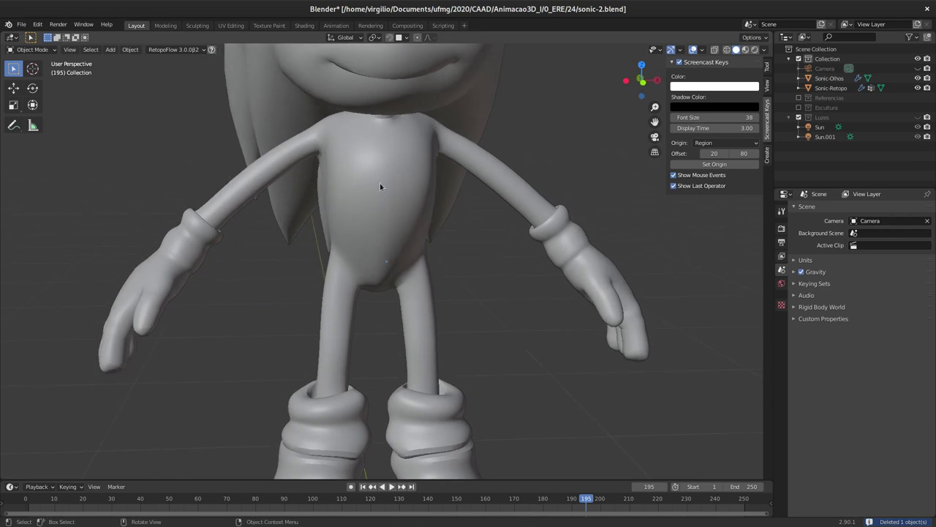
pyautogui.click(495, 171)
pyautogui.press('Tab')
pyautogui.middleClick(389, 172)
pyautogui.middleClick(435, 384)
pyautogui.middleClick(382, 242)
pyautogui.middleClick(377, 291)
pyautogui.middleClick(412, 215)
pyautogui.press('ctrl+r')
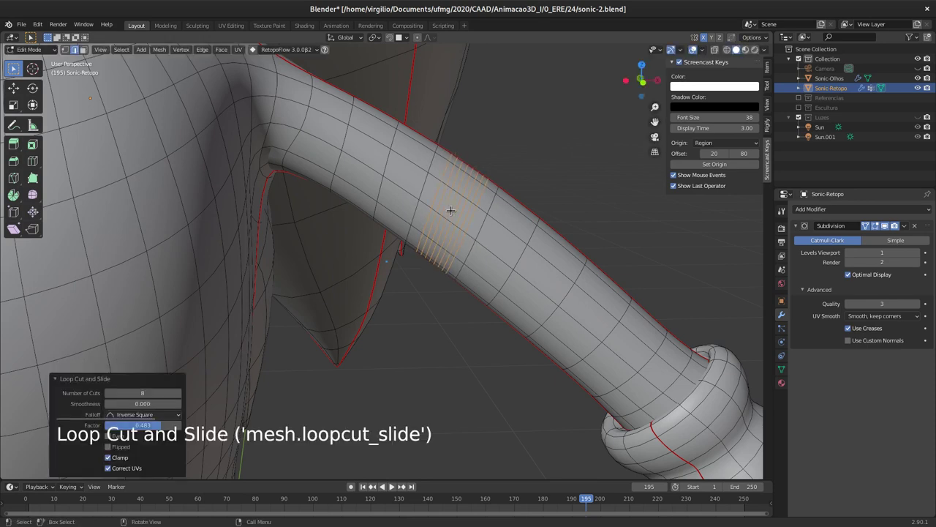
# Select the extra edge loops along Sonic's upper arm for removal
pyautogui.middleClick(451, 212)
pyautogui.middleClick(417, 213)
pyautogui.press('a')
pyautogui.middleClick(424, 218)
pyautogui.middleClick(461, 196)
pyautogui.middleClick(446, 190)
pyautogui.middleClick(453, 189)
pyautogui.middleClick(462, 182)
pyautogui.click(457, 178)
pyautogui.click(471, 188)
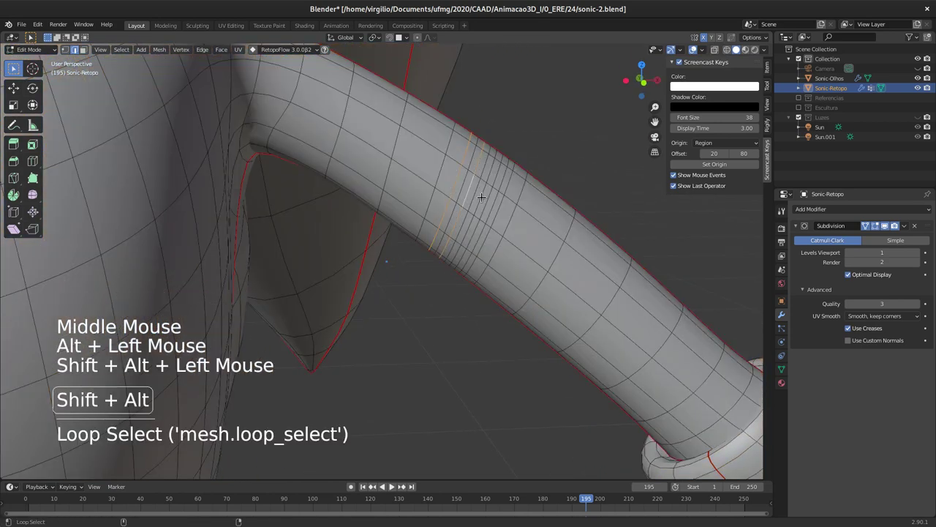
pyautogui.click(498, 199)
pyautogui.click(462, 211)
pyautogui.middleClick(463, 211)
pyautogui.middleClick(461, 212)
pyautogui.press('x')
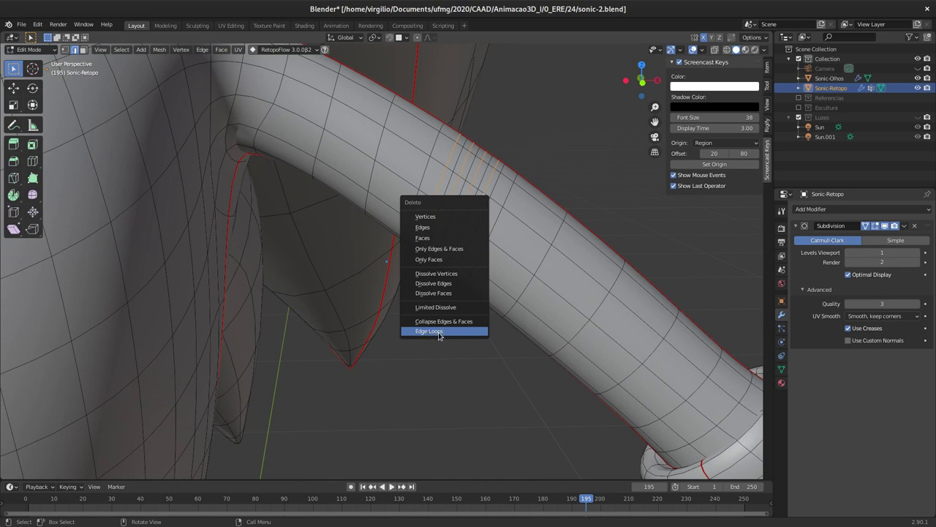
# Dissolve the redundant upper-arm edge loops via X > Dissolve Edges
pyautogui.click(445, 185)
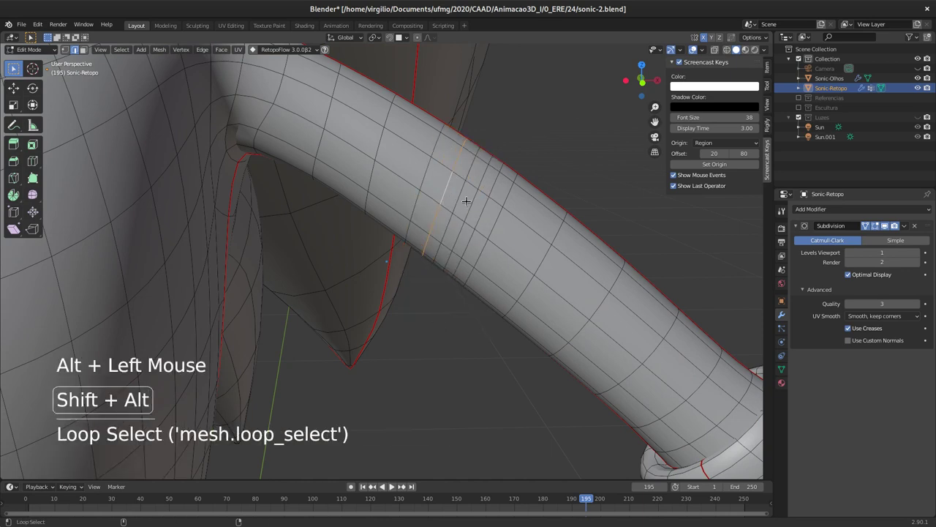
pyautogui.click(476, 199)
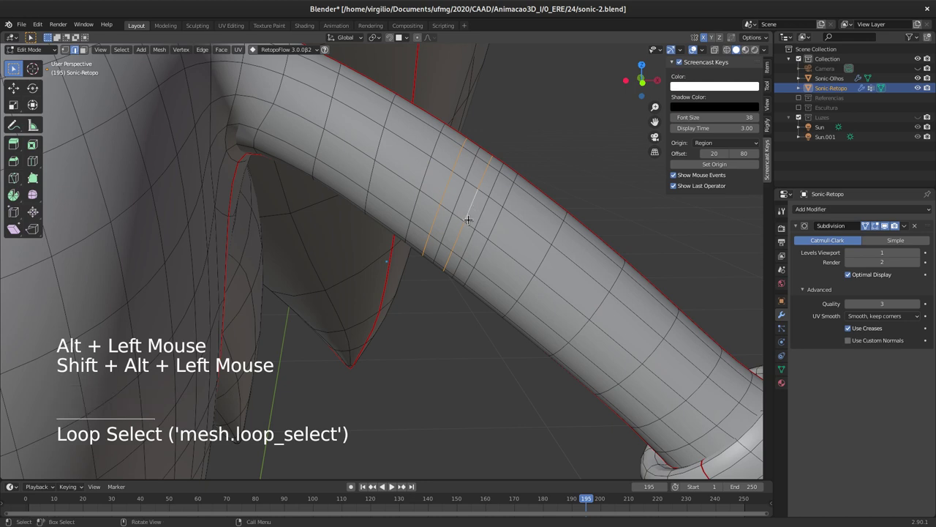
pyautogui.press('x')
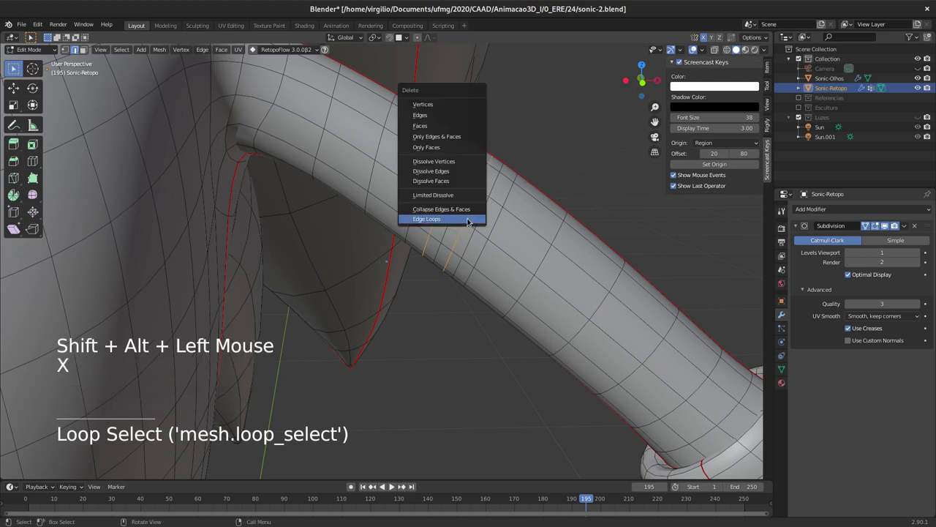
pyautogui.click(480, 209)
pyautogui.press('x')
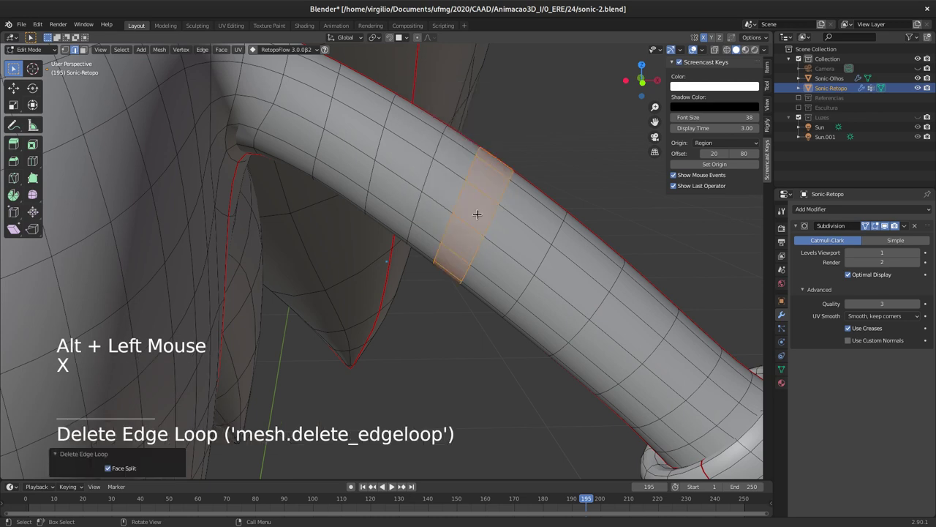
# Return to Object Mode and orbit around the smoothed subdivided figure to review it
pyautogui.middleClick(472, 187)
pyautogui.middleClick(445, 228)
pyautogui.middleClick(439, 220)
pyautogui.press('Tab')
pyautogui.middleClick(423, 212)
pyautogui.middleClick(410, 220)
pyautogui.middleClick(380, 293)
pyautogui.middleClick(397, 260)
pyautogui.middleClick(433, 252)
pyautogui.middleClick(425, 225)
pyautogui.middleClick(434, 202)
pyautogui.middleClick(434, 198)
pyautogui.middleClick(421, 185)
pyautogui.middleClick(419, 218)
pyautogui.middleClick(395, 218)
pyautogui.middleClick(374, 215)
pyautogui.middleClick(368, 230)
pyautogui.middleClick(401, 245)
pyautogui.middleClick(480, 237)
pyautogui.middleClick(430, 227)
pyautogui.middleClick(396, 232)
pyautogui.middleClick(374, 219)
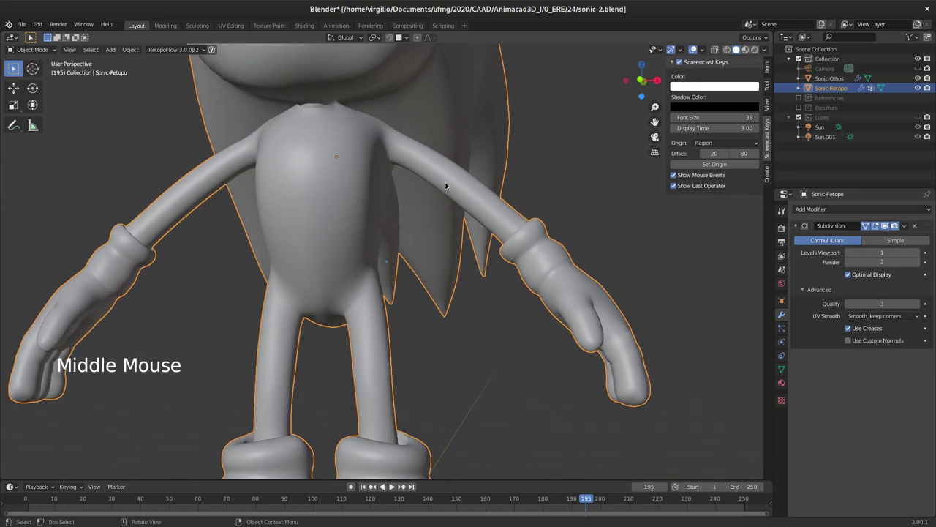
# Turn to the front of the head and enter Edit Mode on Sonic-Retopo, centred on the face
pyautogui.middleClick(369, 242)
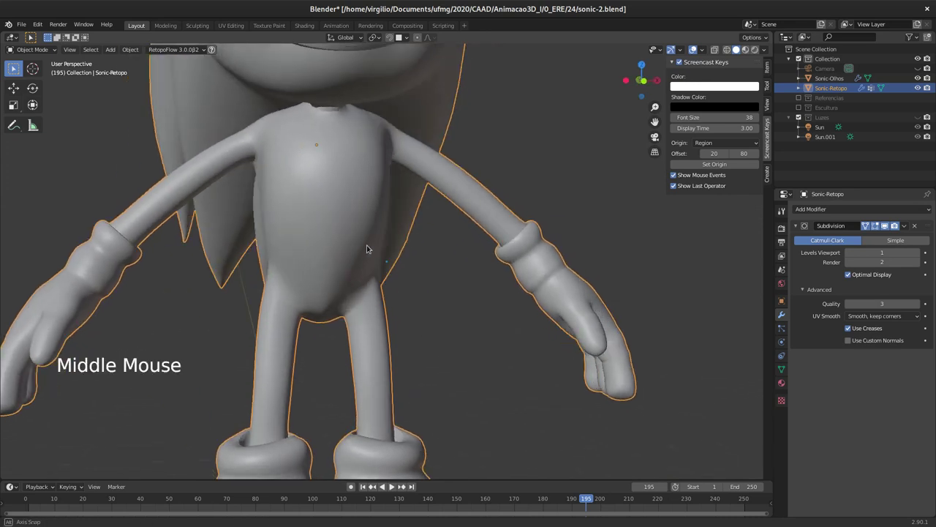
pyautogui.middleClick(369, 238)
pyautogui.middleClick(365, 240)
pyautogui.middleClick(360, 254)
pyautogui.middleClick(340, 268)
pyautogui.middleClick(342, 261)
pyautogui.middleClick(357, 247)
pyautogui.middleClick(362, 258)
pyautogui.middleClick(354, 266)
pyautogui.press('Tab')
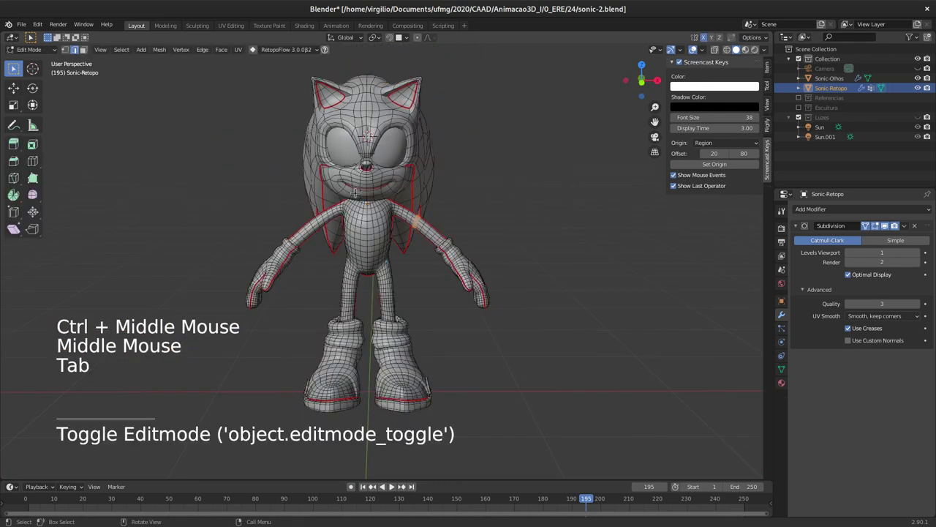
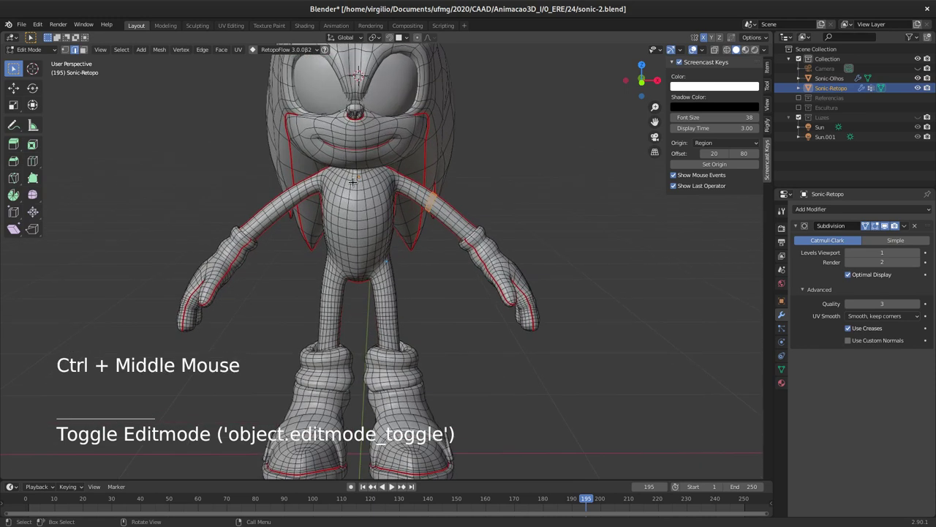
pyautogui.middleClick(352, 191)
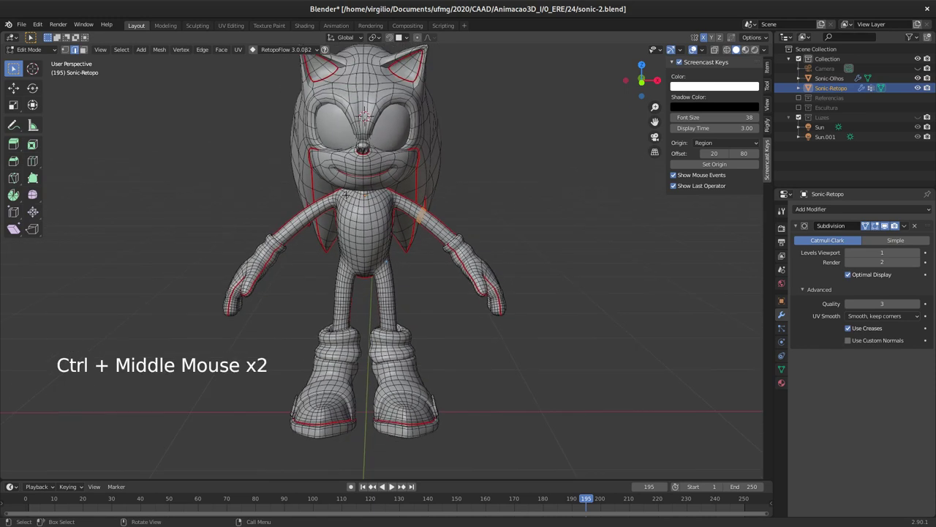
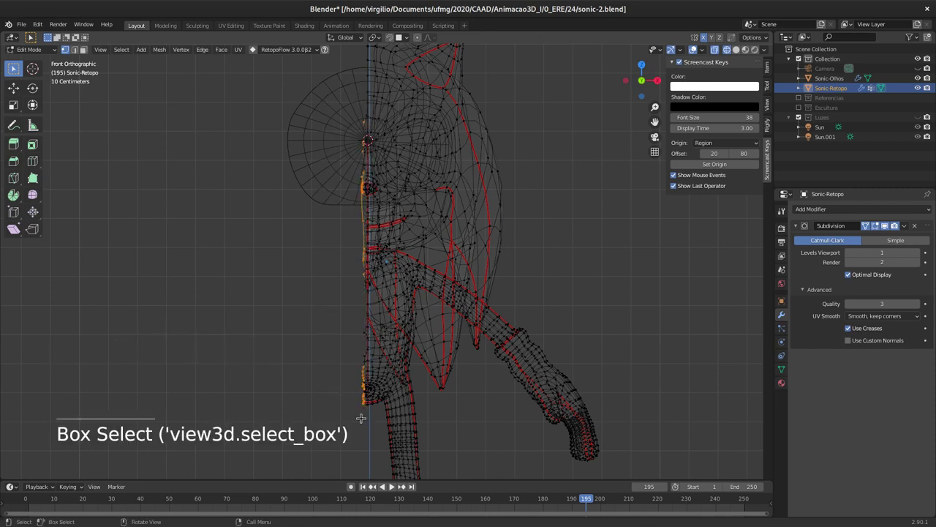
# Delete the left-half vertices so Sonic-Retopo is cut down to one half at the centre line
pyautogui.press('x')
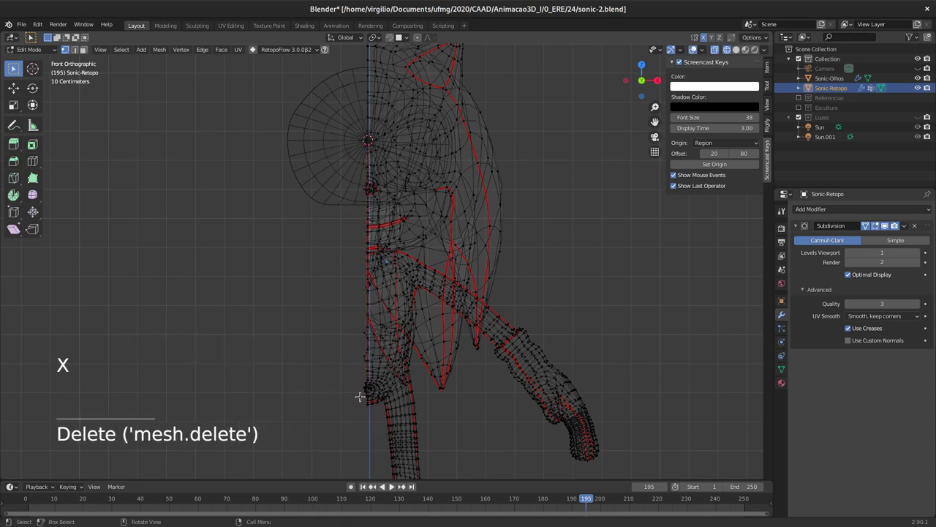
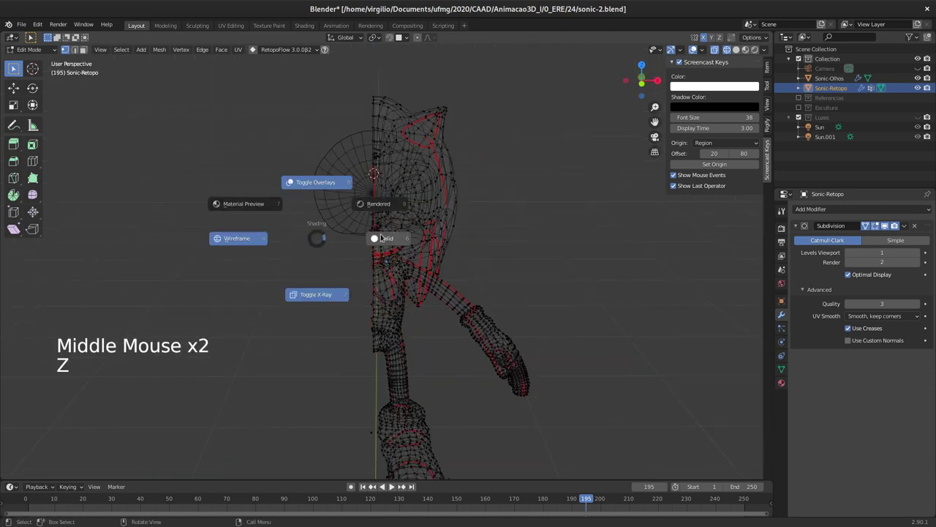
pyautogui.middleClick(365, 227)
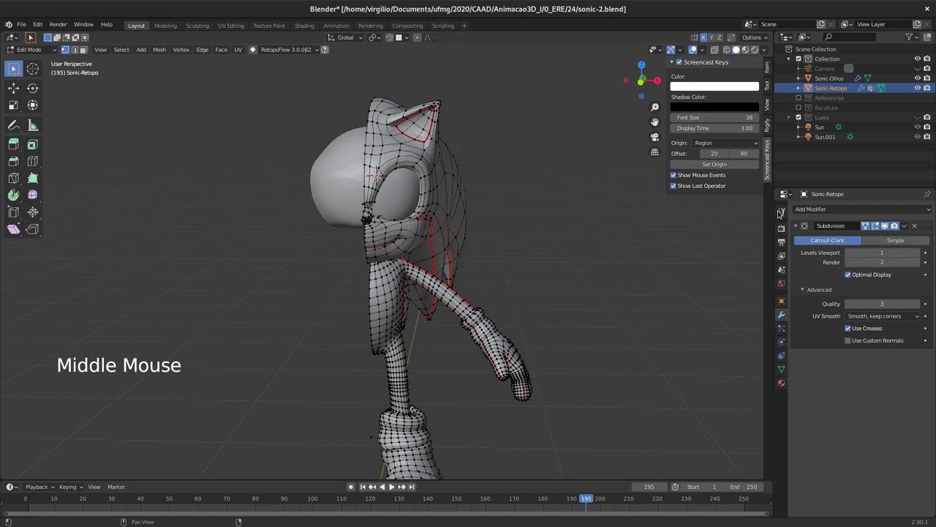
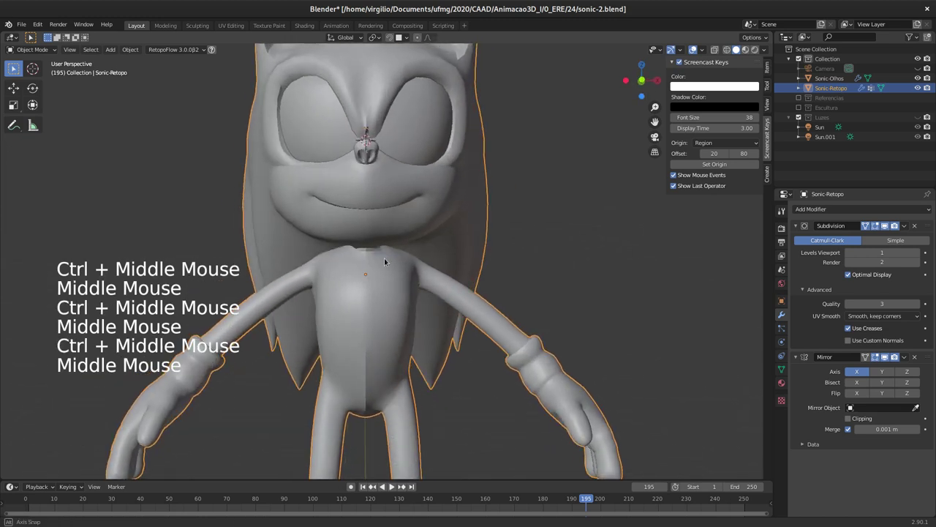
# Inspect the mirrored head and leave Edit Mode to check the X Mirror result on the full figure
pyautogui.middleClick(389, 220)
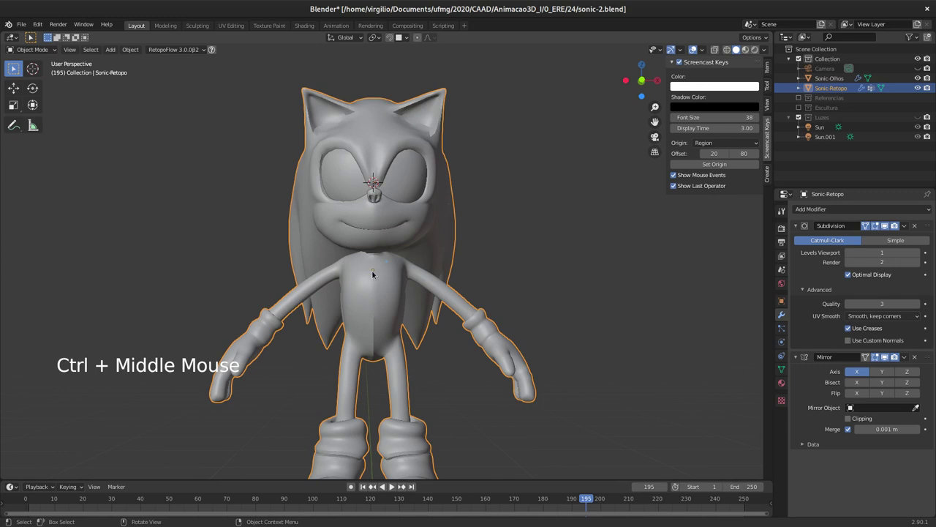
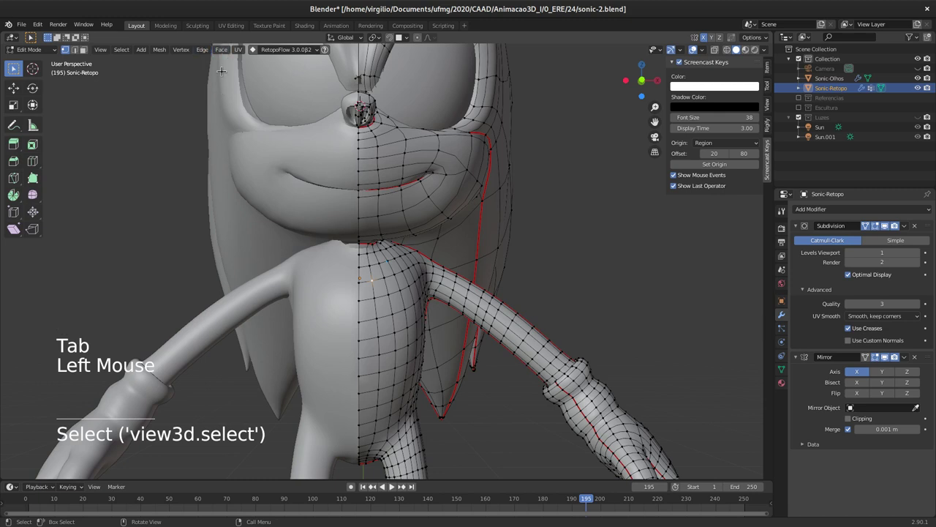
pyautogui.press('shift+s')
pyautogui.press('shift+s')
pyautogui.press('Tab')
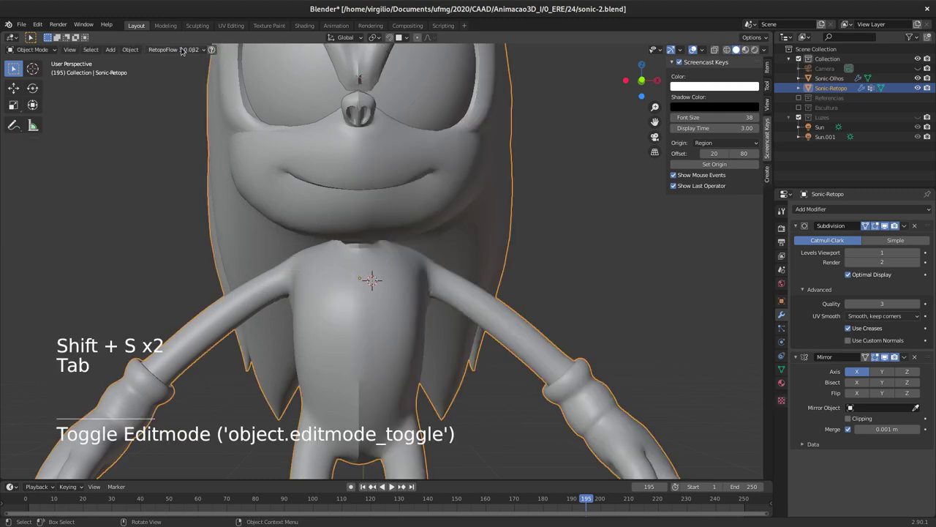
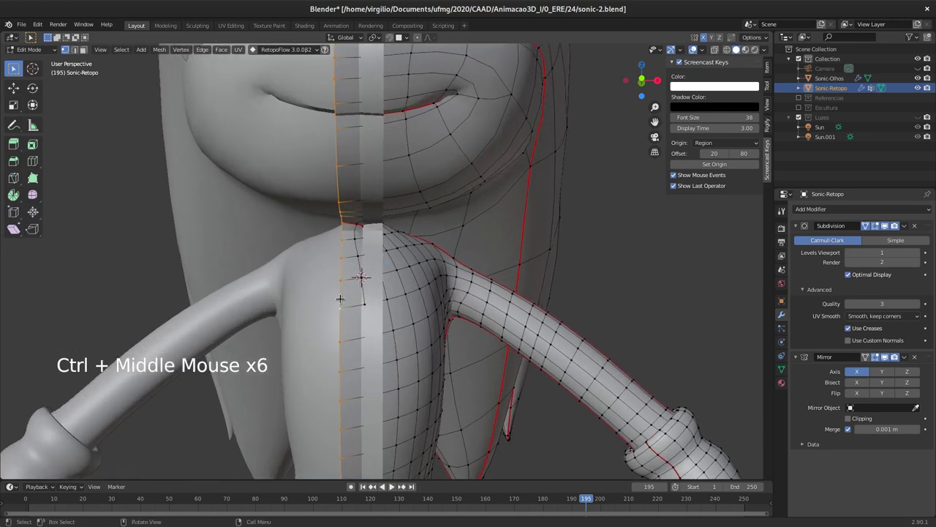
# Inspect the face seam and arm up close, then return Sonic-Retopo to Object Mode
pyautogui.middleClick(357, 299)
pyautogui.middleClick(374, 311)
pyautogui.middleClick(364, 285)
pyautogui.middleClick(347, 279)
pyautogui.middleClick(373, 294)
pyautogui.middleClick(375, 294)
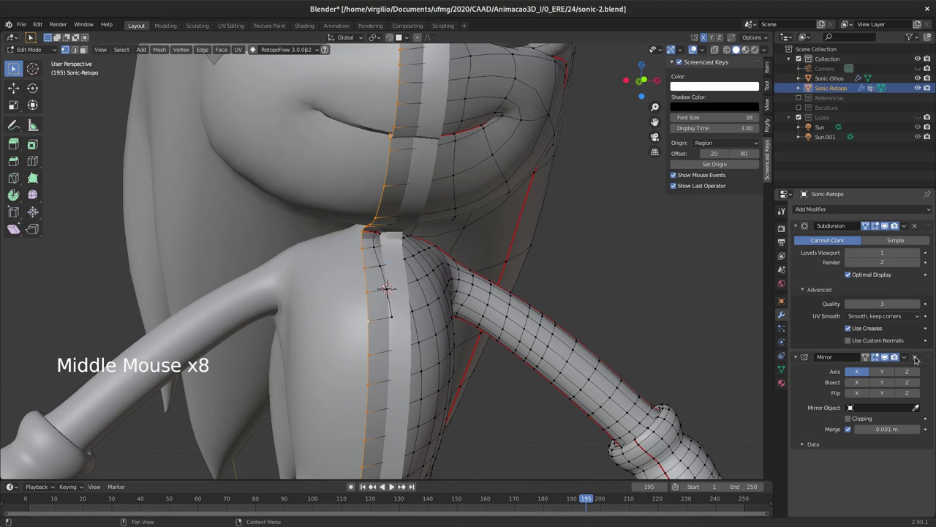
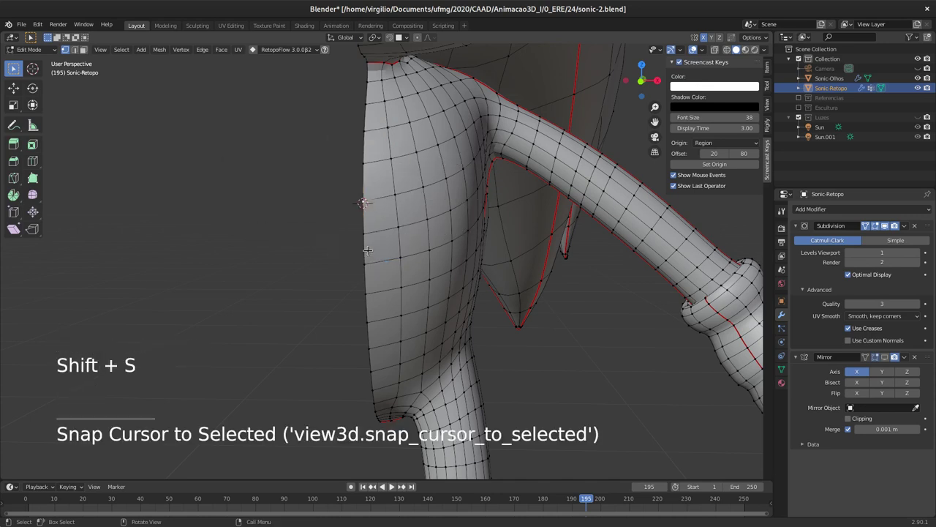
pyautogui.press('Tab')
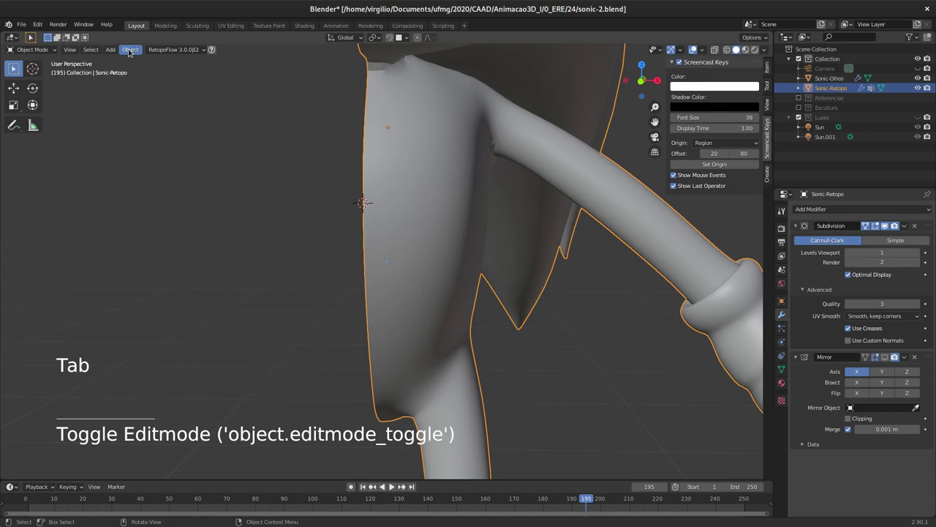
# Set Sonic-Retopo's origin to the 3D cursor via Object > Set Origin, then view the head
pyautogui.click(133, 47)
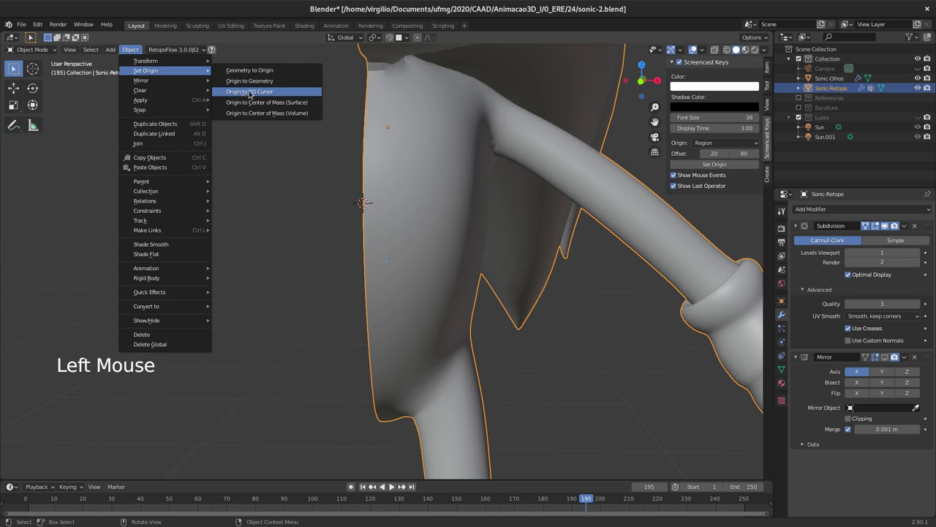
pyautogui.middleClick(357, 198)
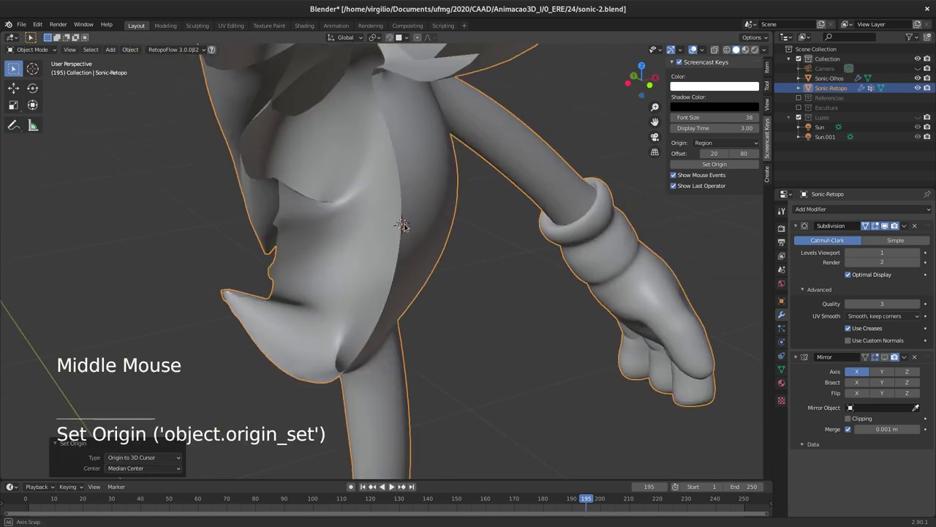
pyautogui.middleClick(397, 227)
pyautogui.middleClick(362, 202)
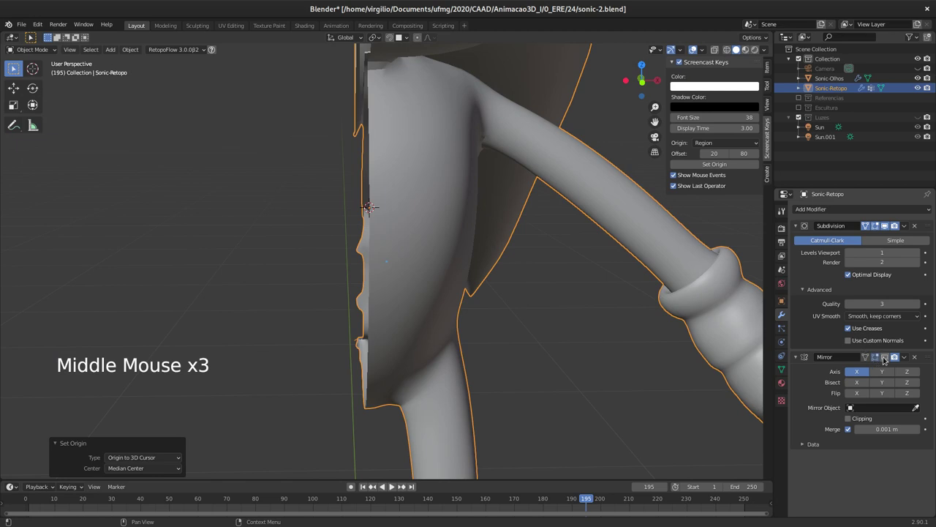
pyautogui.click(883, 359)
pyautogui.middleClick(372, 236)
pyautogui.middleClick(350, 263)
pyautogui.middleClick(367, 261)
pyautogui.middleClick(368, 234)
pyautogui.middleClick(363, 237)
pyautogui.middleClick(425, 243)
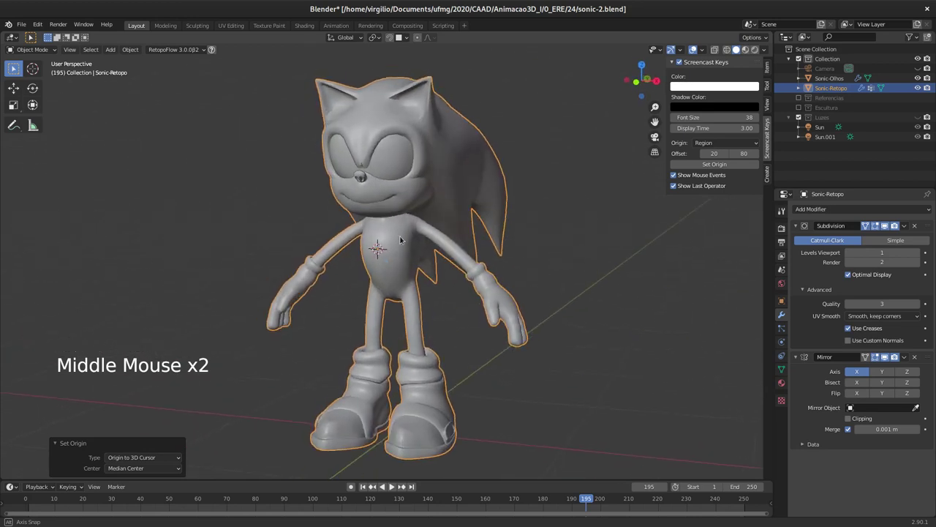